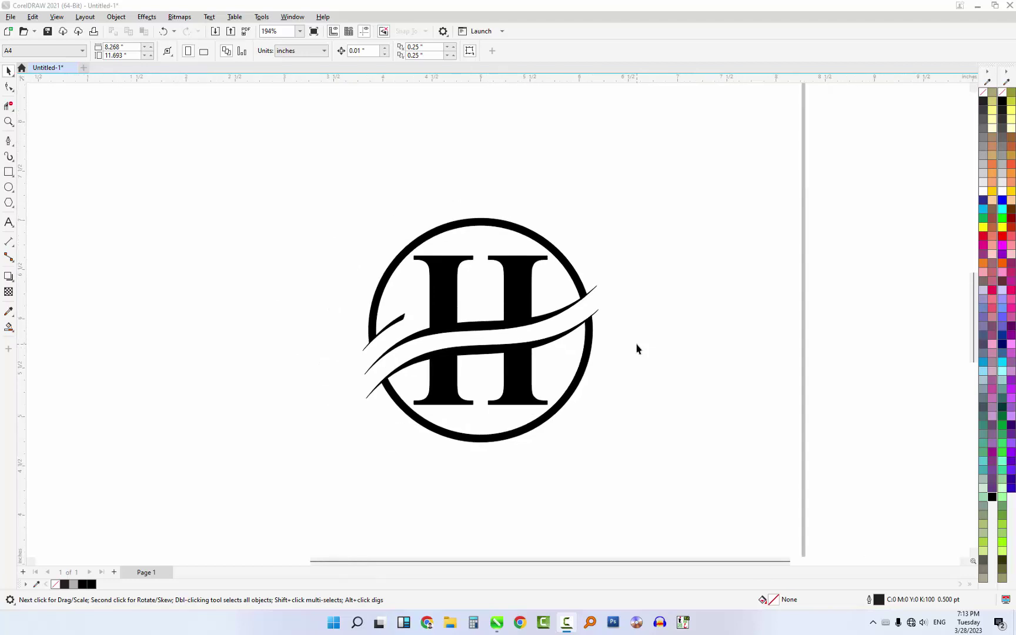
# Step: Review and select the finished monogram logo in the current document
pyautogui.click(639, 345)
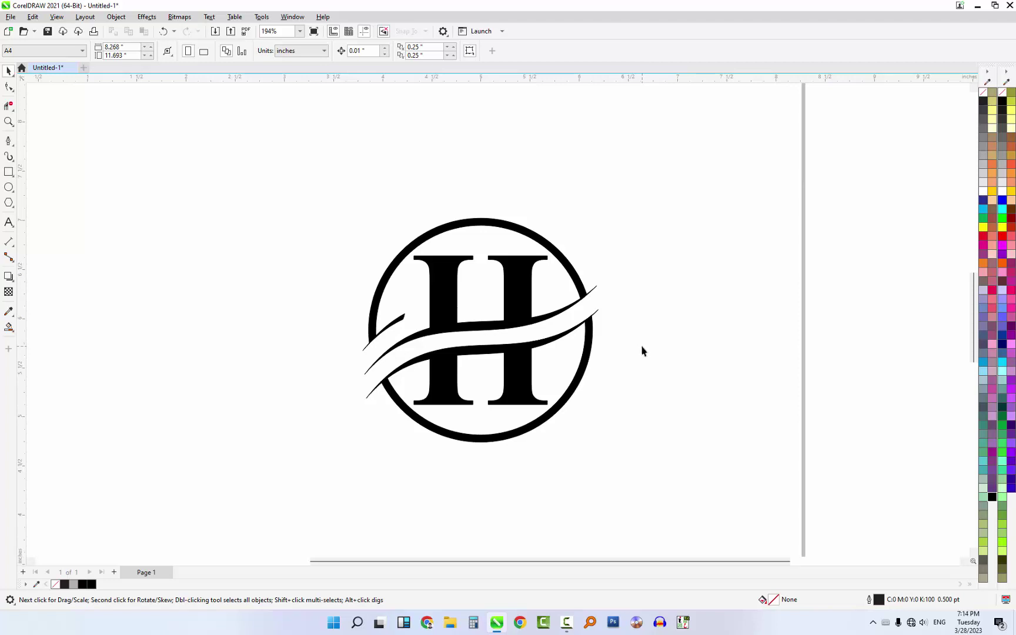
pyautogui.click(646, 347)
pyautogui.scroll(-3)
pyautogui.click(899, 512)
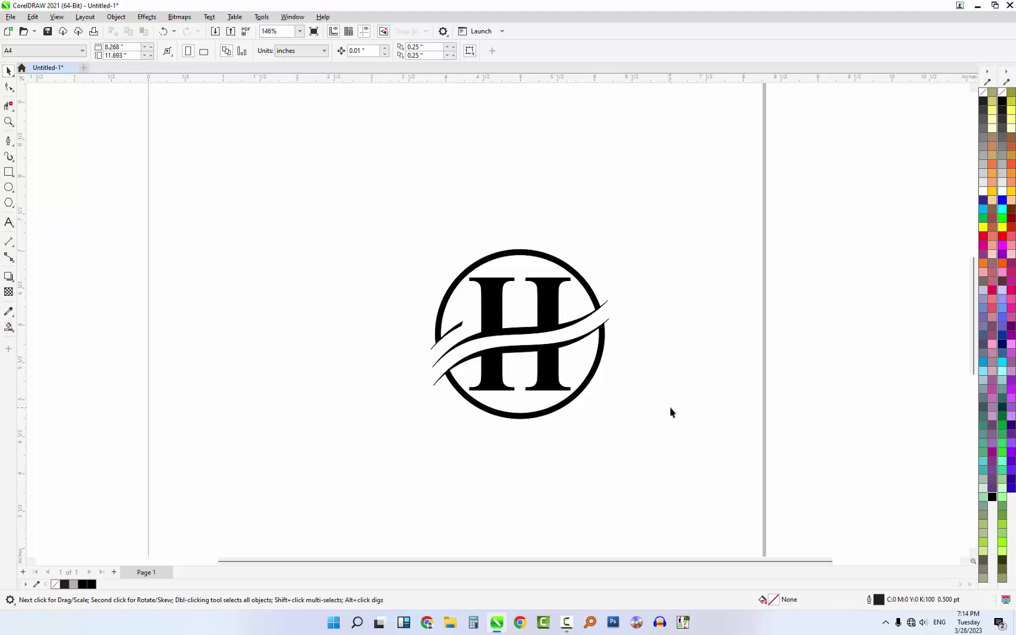
pyautogui.scroll(-3)
pyautogui.click(352, 306)
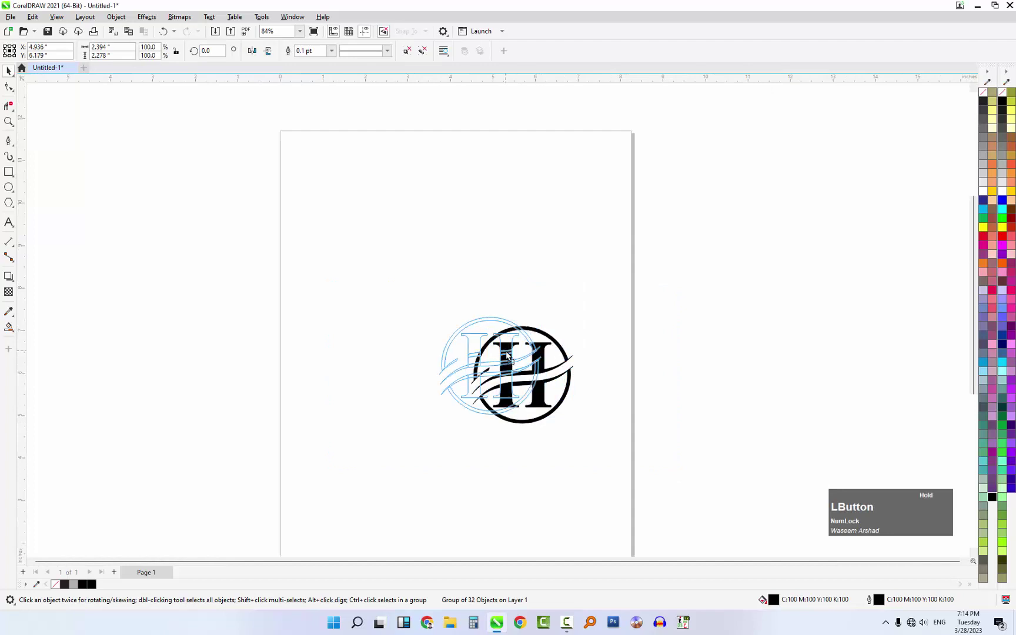
# Step: Create a new blank A4 document (Untitled-2) via Ctrl+N
pyautogui.press('n')
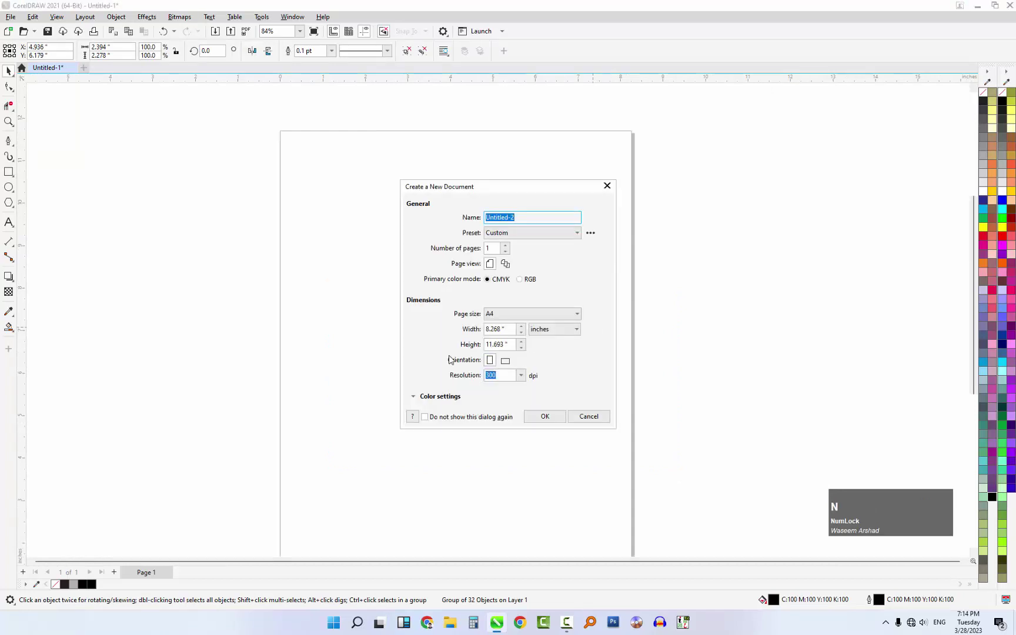
pyautogui.click(550, 419)
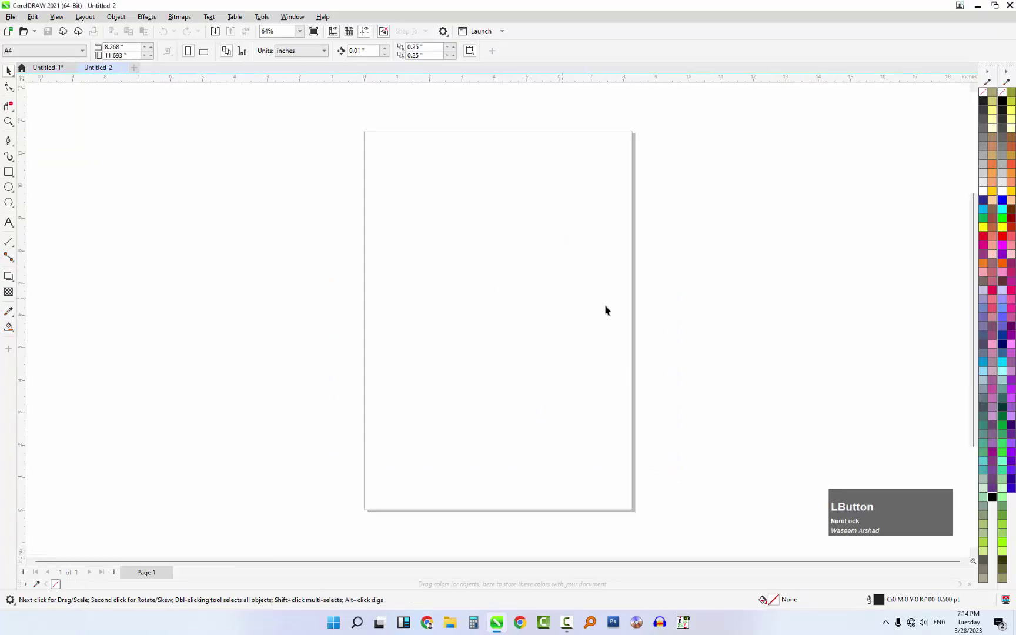
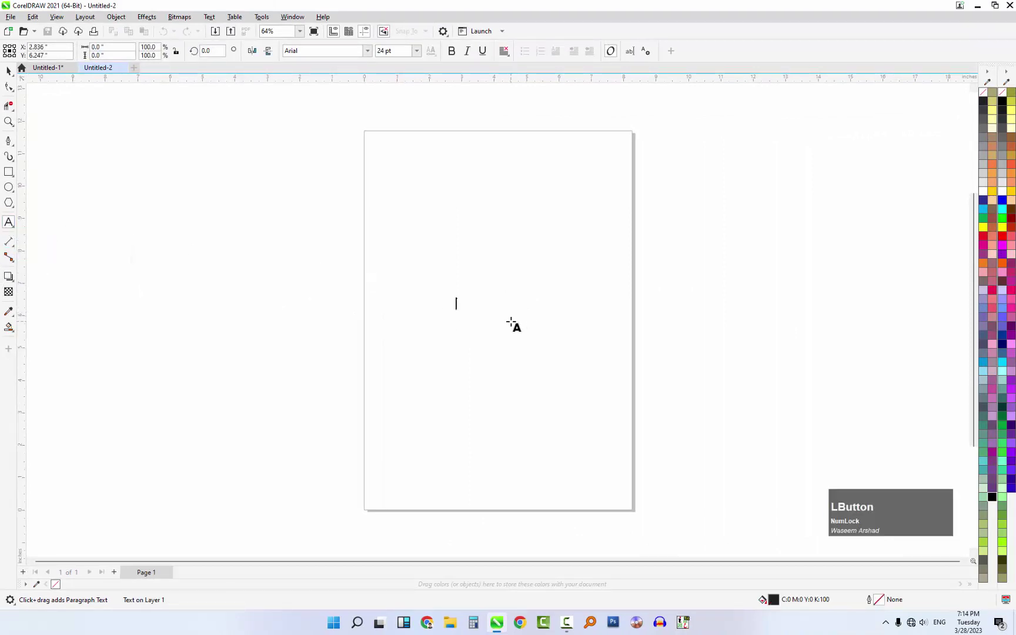
# Step: Place a Times New Roman letter H on the page and select it for scaling
pyautogui.click(371, 51)
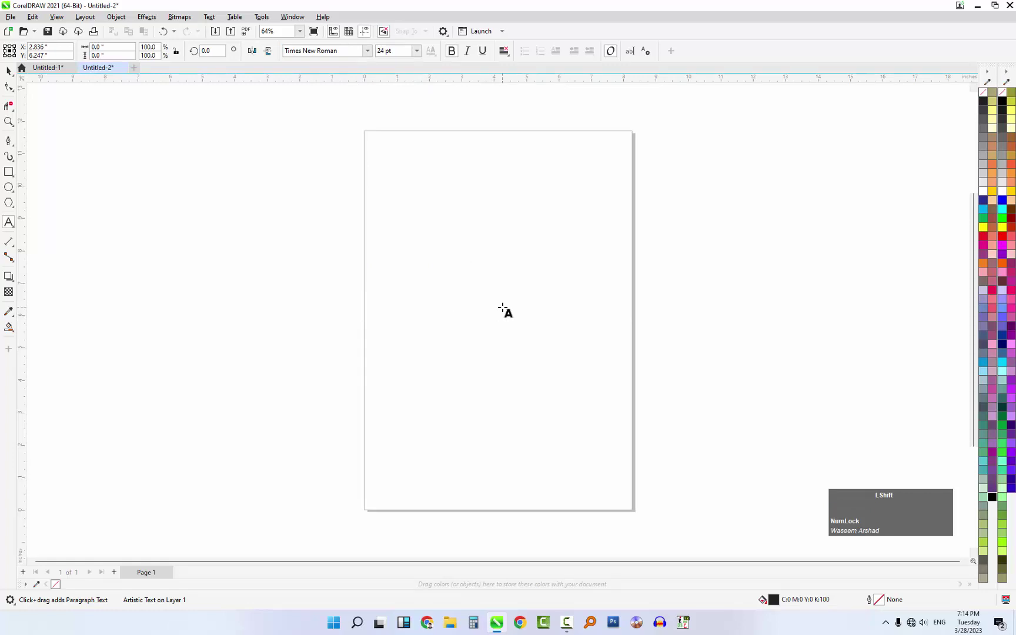
pyautogui.press('shift+h')
pyautogui.press('space')
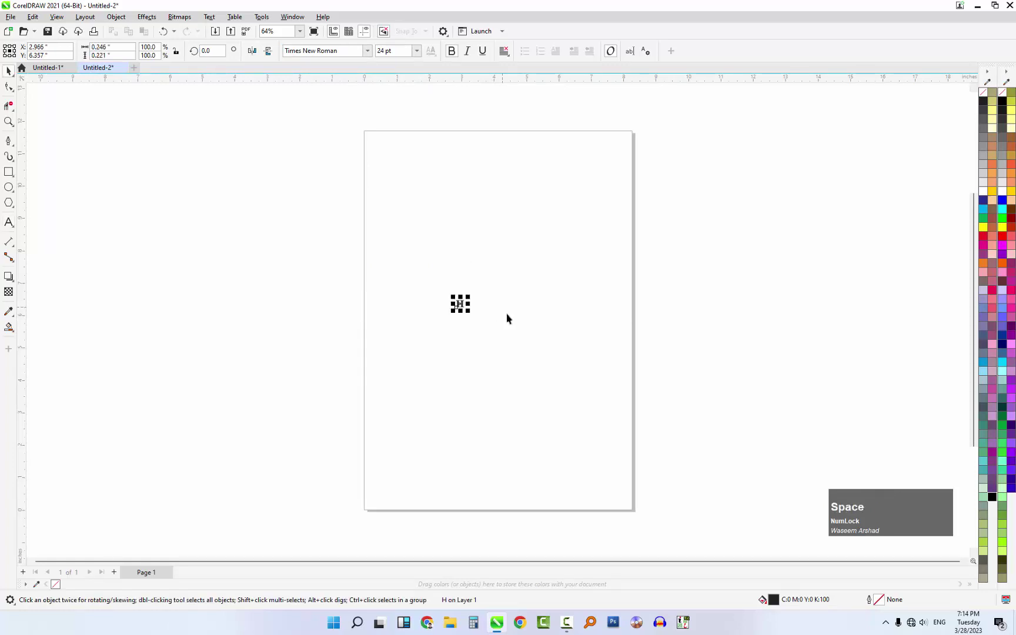
pyautogui.scroll(3)
pyautogui.scroll(-3)
pyautogui.click(523, 315)
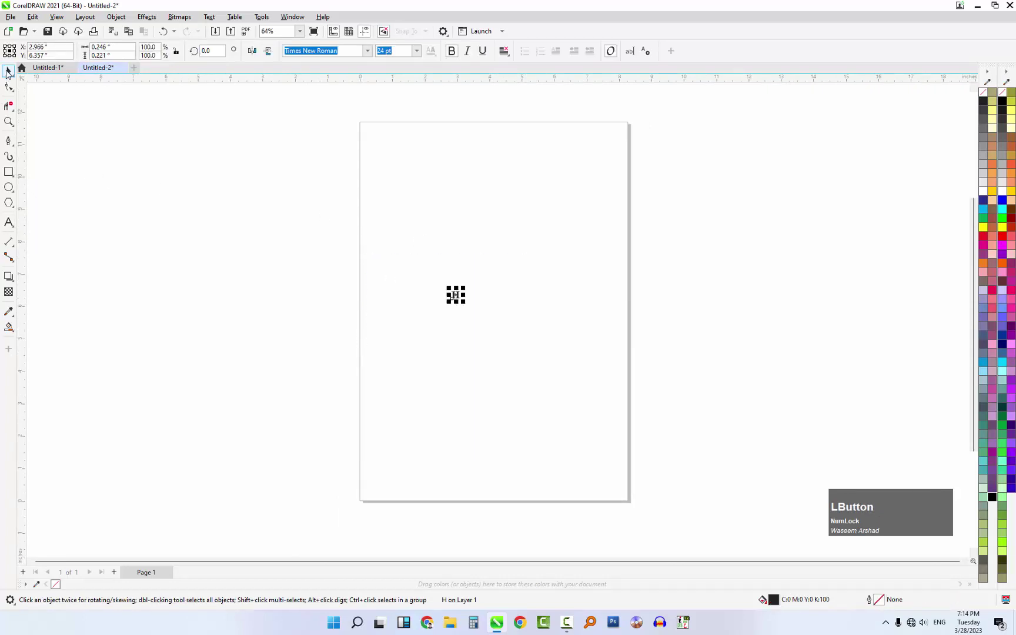
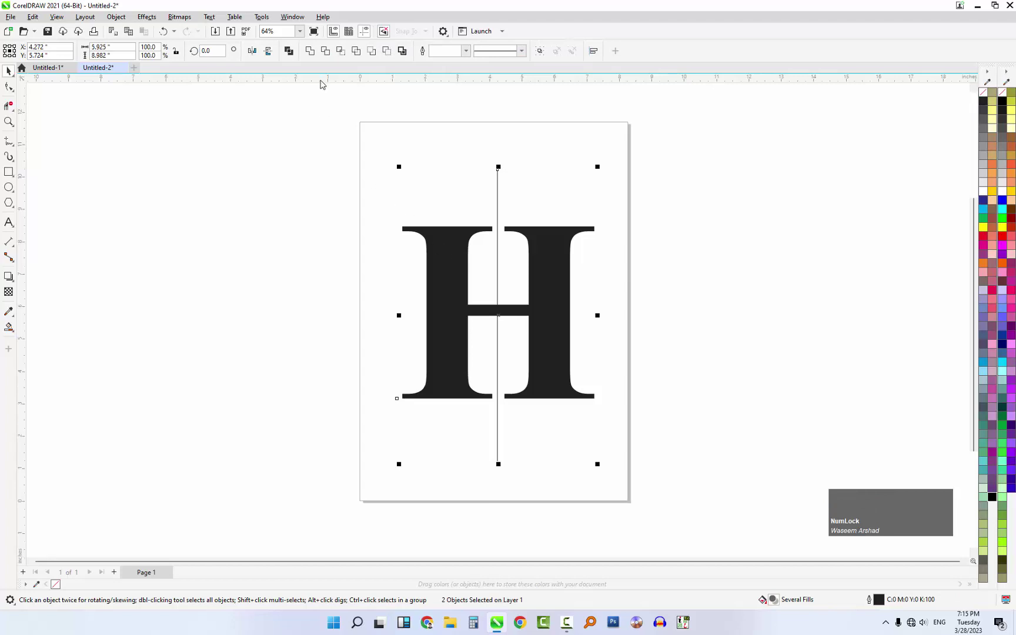
# Step: Centre-align the vertical line on the H, then clear the selection
pyautogui.press('c')
pyautogui.press('e')
pyautogui.click(367, 151)
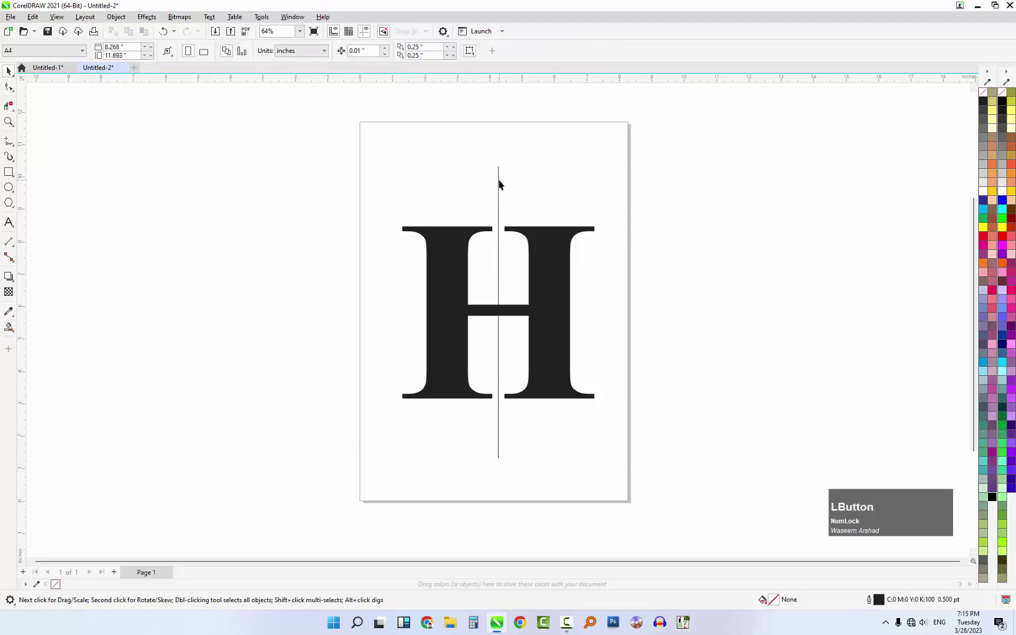
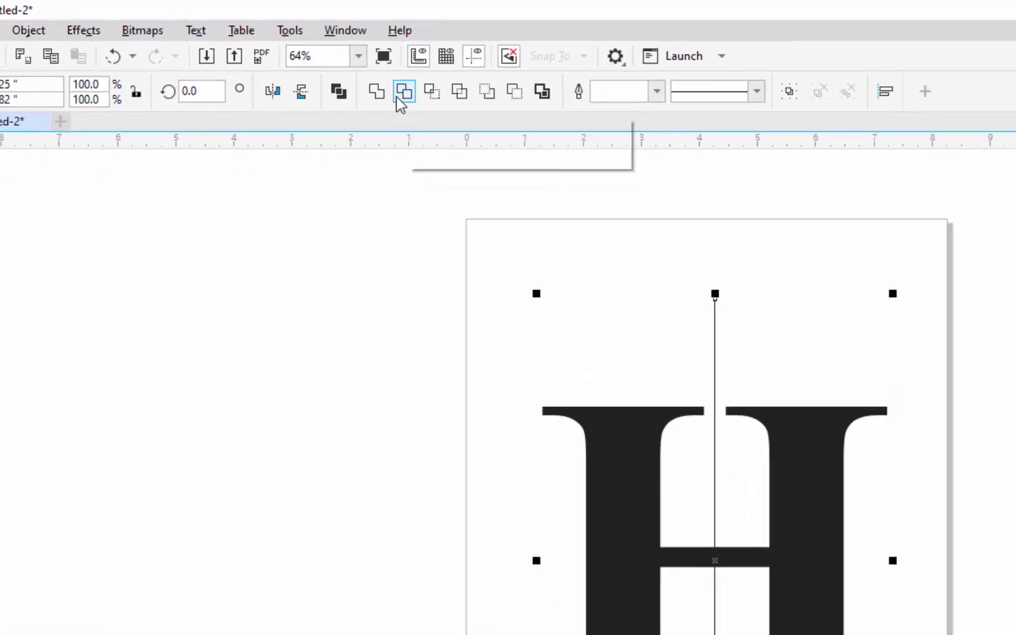
# Step: Trim the H along the line, break it apart (Ctrl+K) and move the right half off the page
pyautogui.click(714, 180)
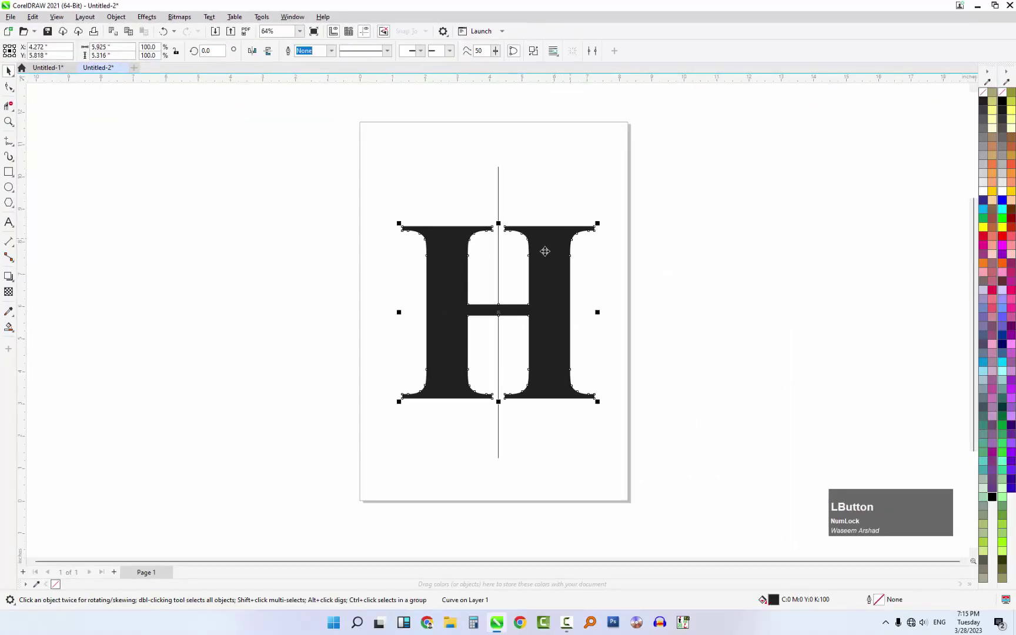
pyautogui.press('ctrl+k')
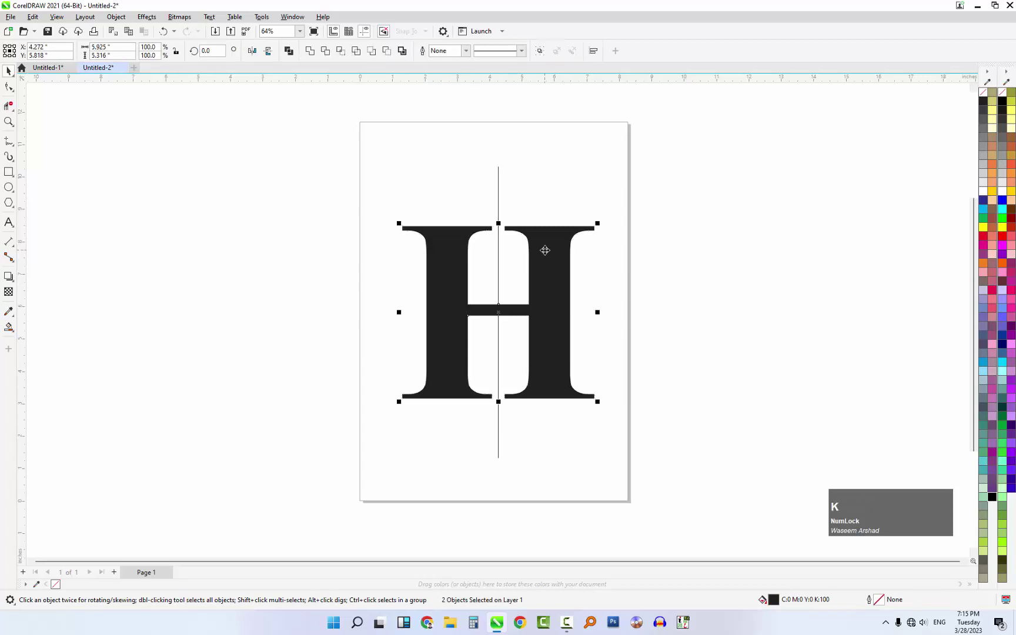
pyautogui.click(573, 191)
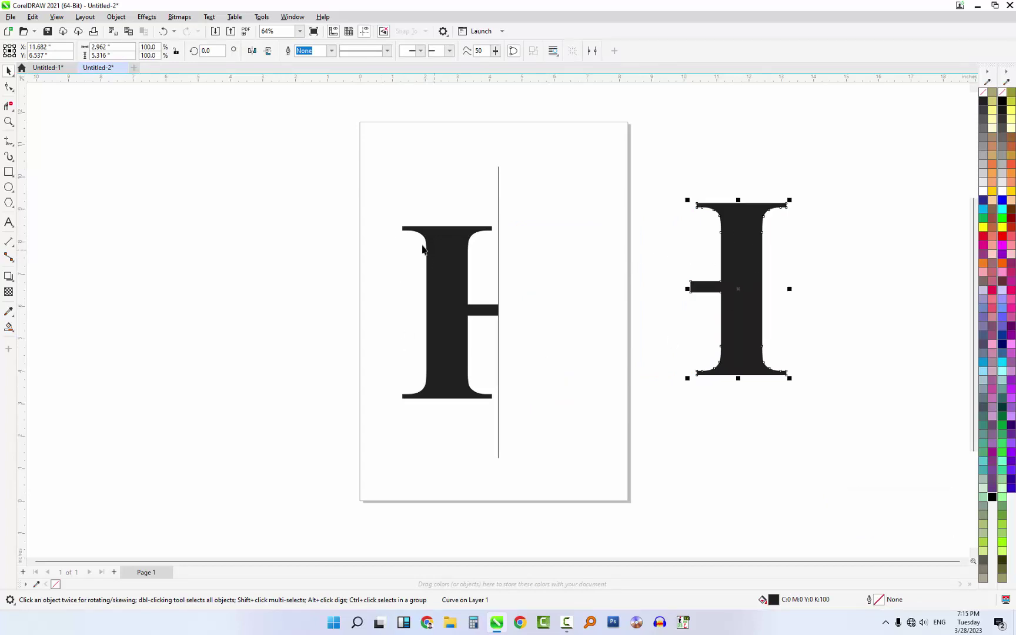
pyautogui.click(597, 149)
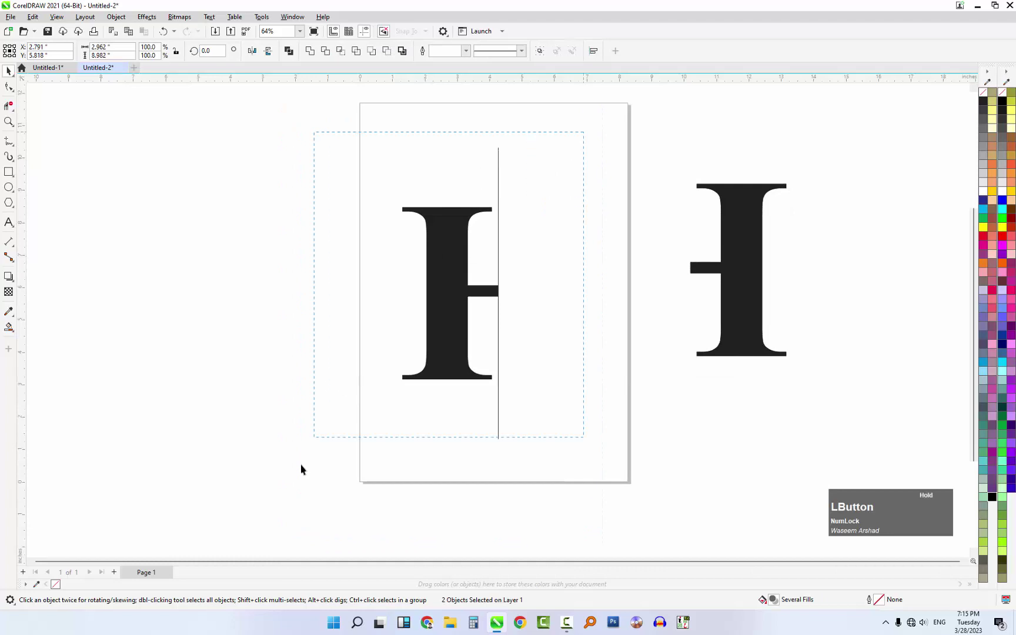
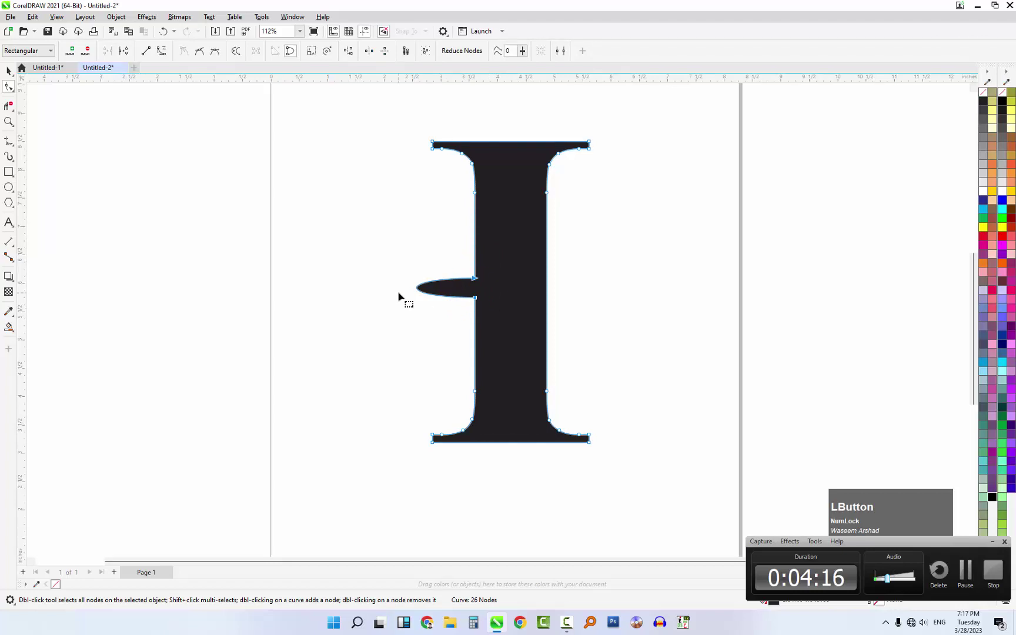
# Step: Delete the crossbar stub nodes, leaving a clean I-shaped stem, and return to the Pick tool
pyautogui.press('Delete')
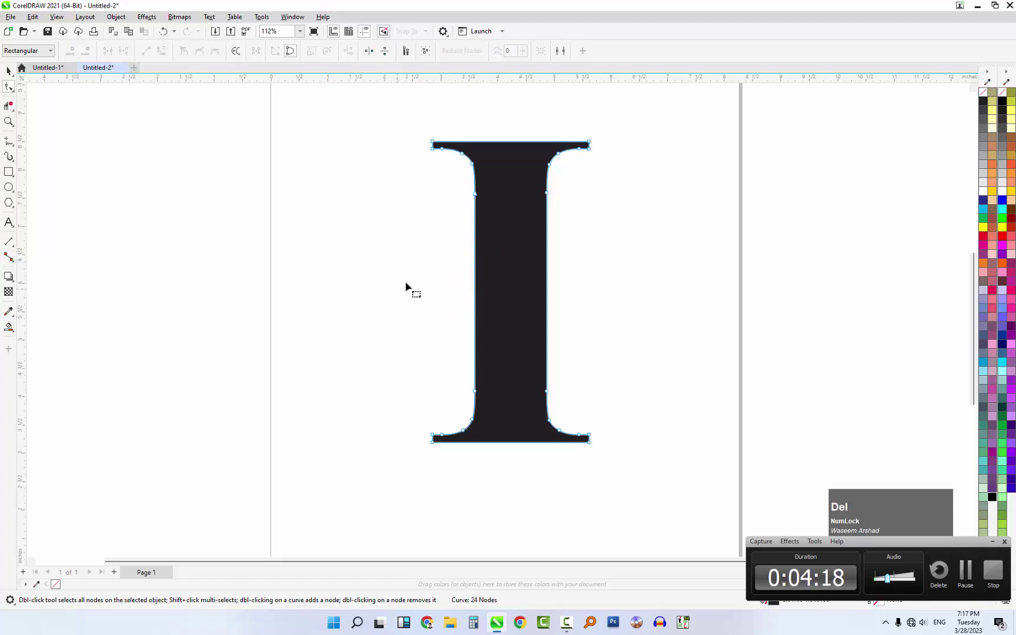
pyautogui.scroll(-3)
pyautogui.press('space')
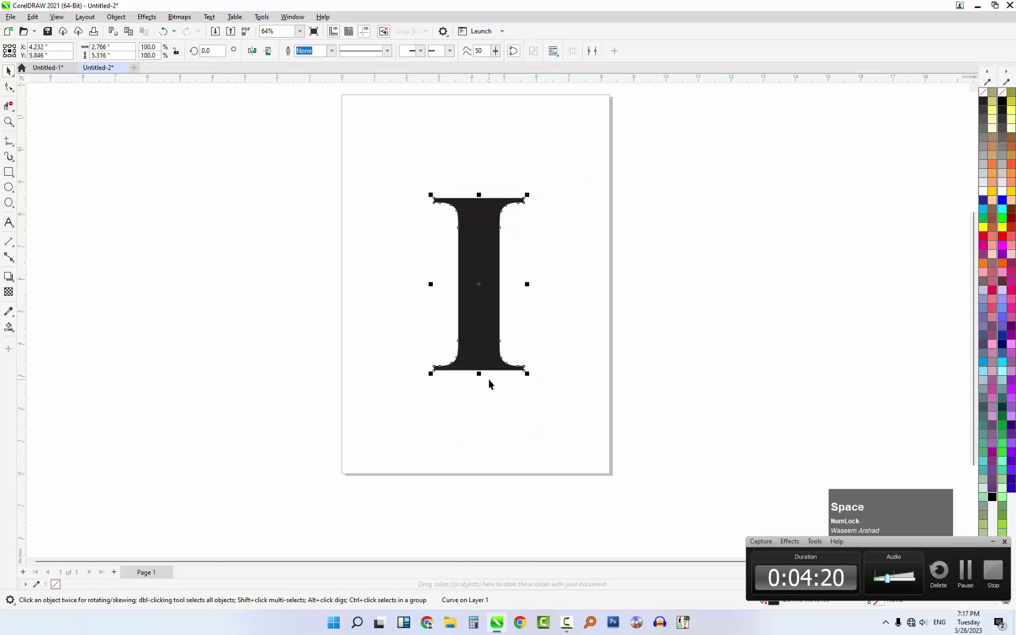
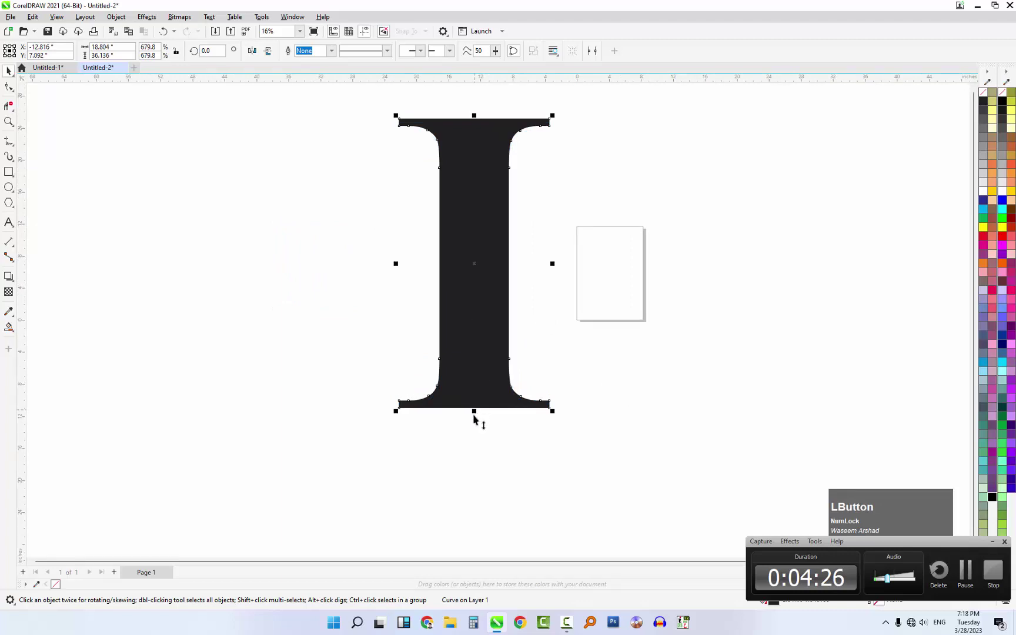
# Step: Drop a duplicate stem beside the first and group the two pillars into one object
pyautogui.scroll(-3)
pyautogui.click(589, 427)
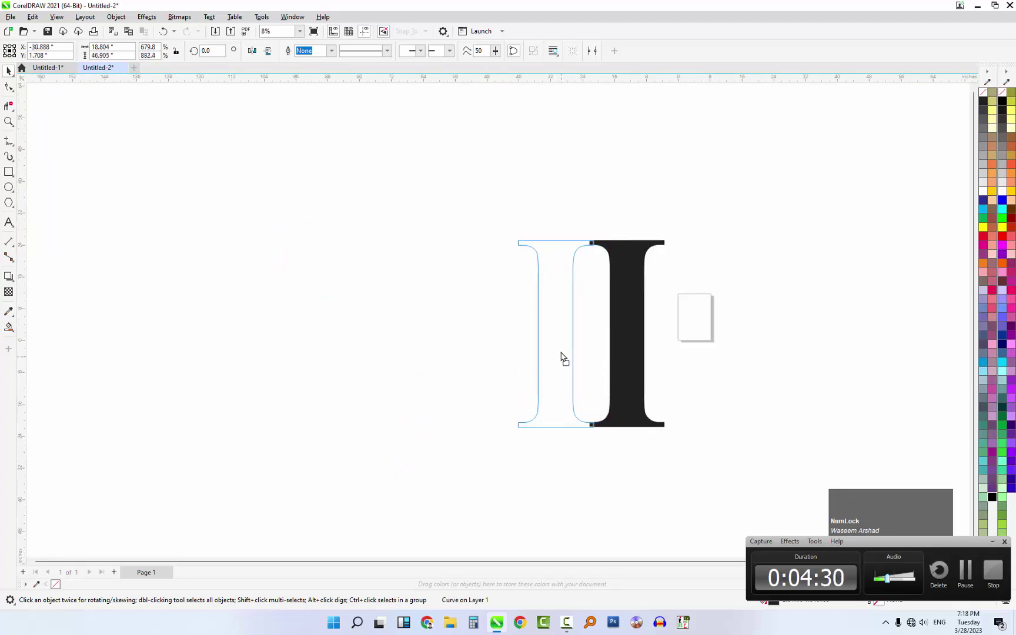
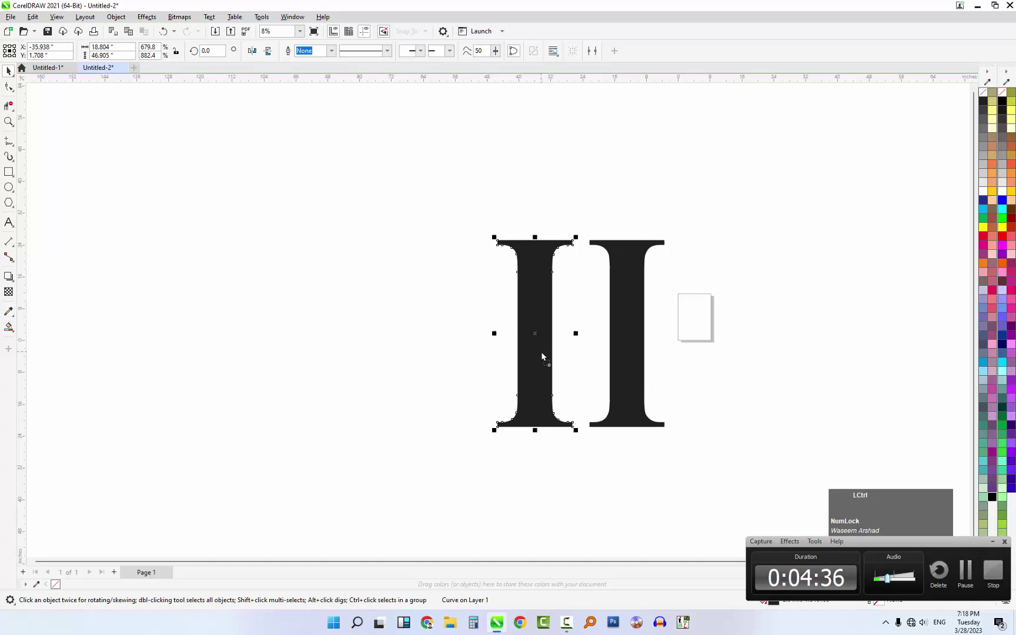
pyautogui.click(759, 197)
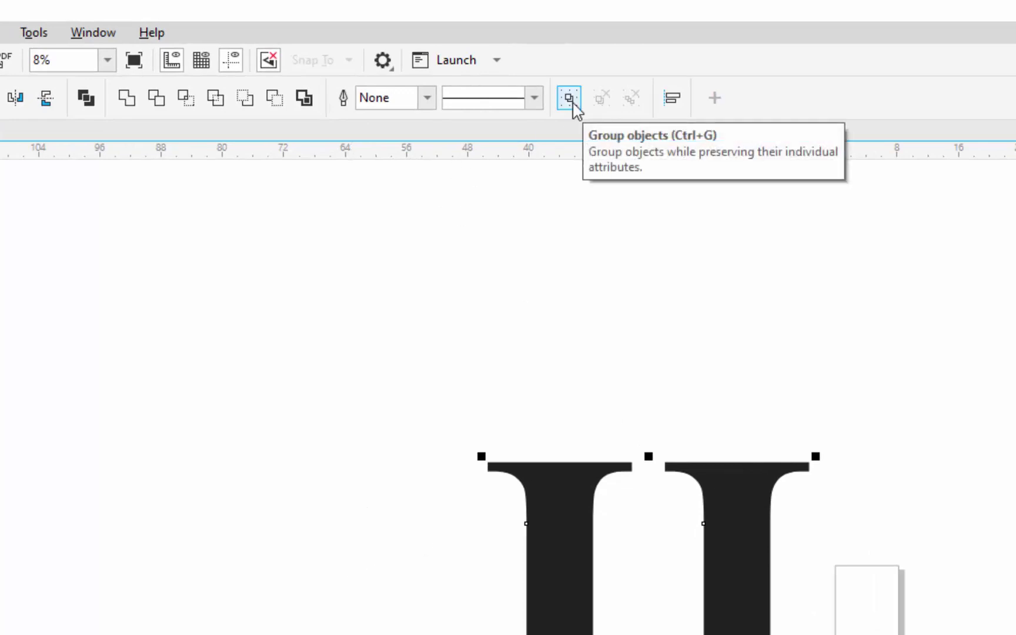
pyautogui.click(544, 56)
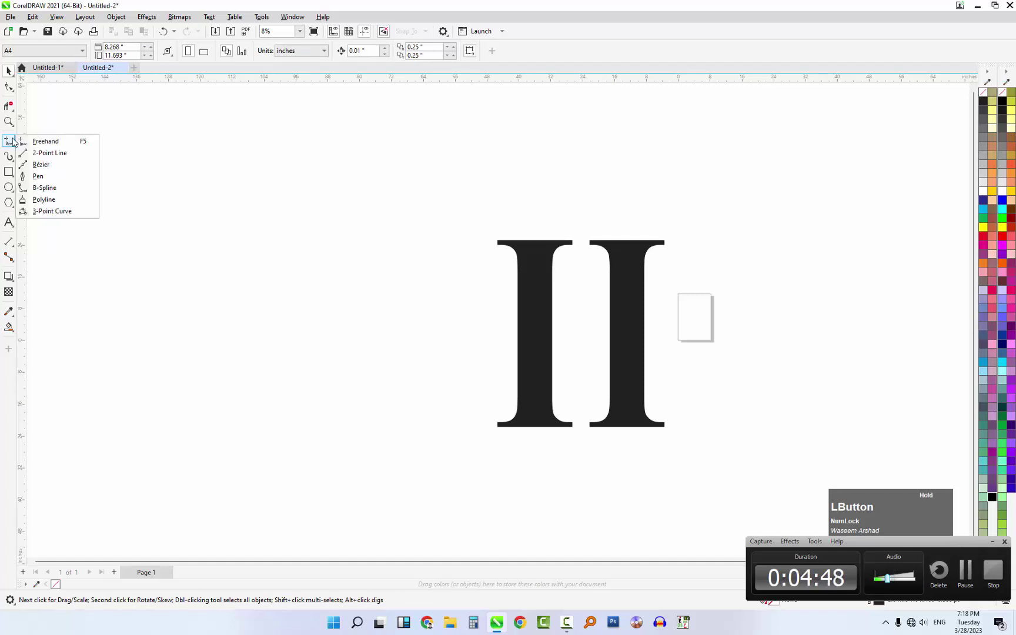
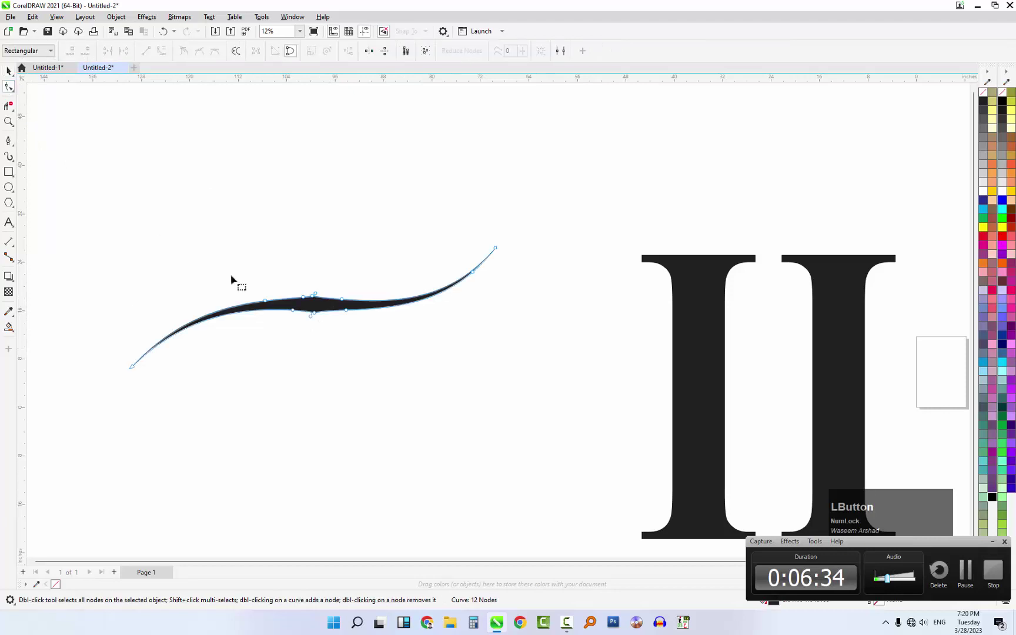
# Step: Delete the swoosh's bulging middle nodes to a smooth three-node curve, then copy the stroke
pyautogui.scroll(3)
pyautogui.click(381, 267)
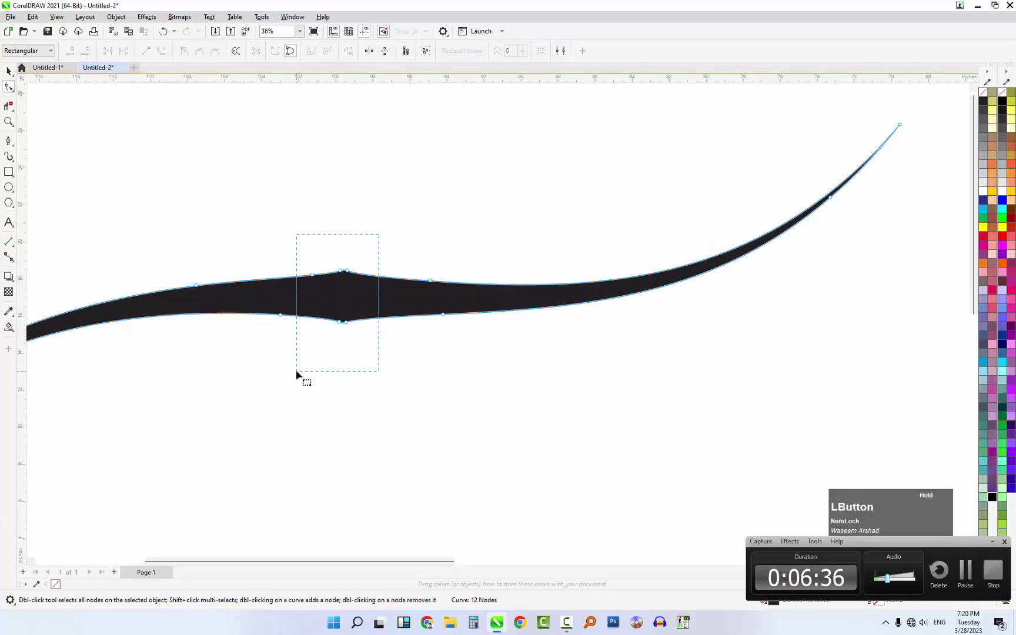
pyautogui.press('Delete')
pyautogui.click(482, 251)
pyautogui.press('Delete')
pyautogui.scroll(-3)
pyautogui.press('space')
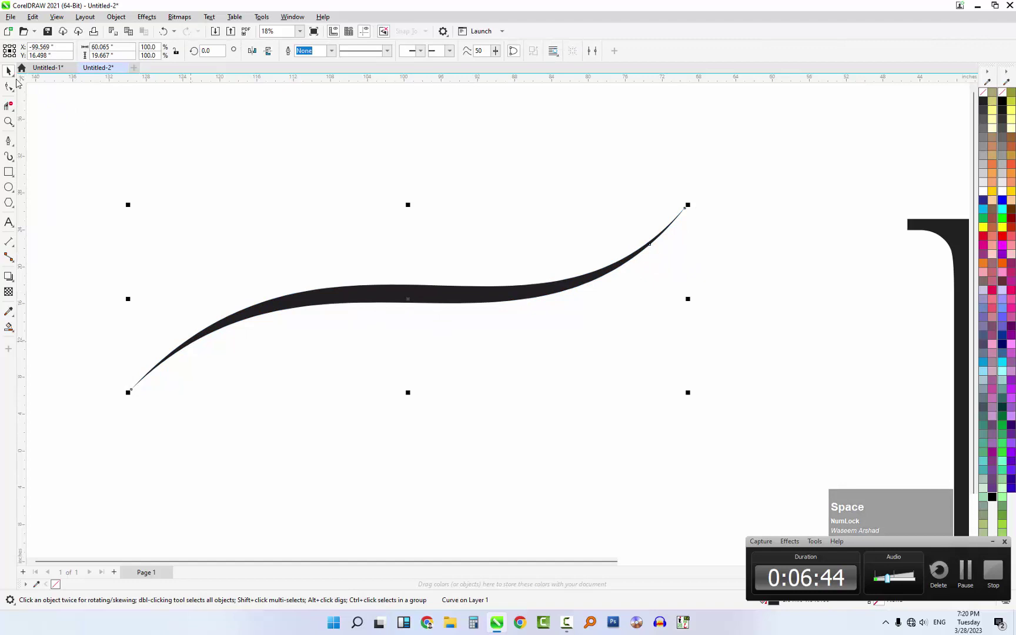
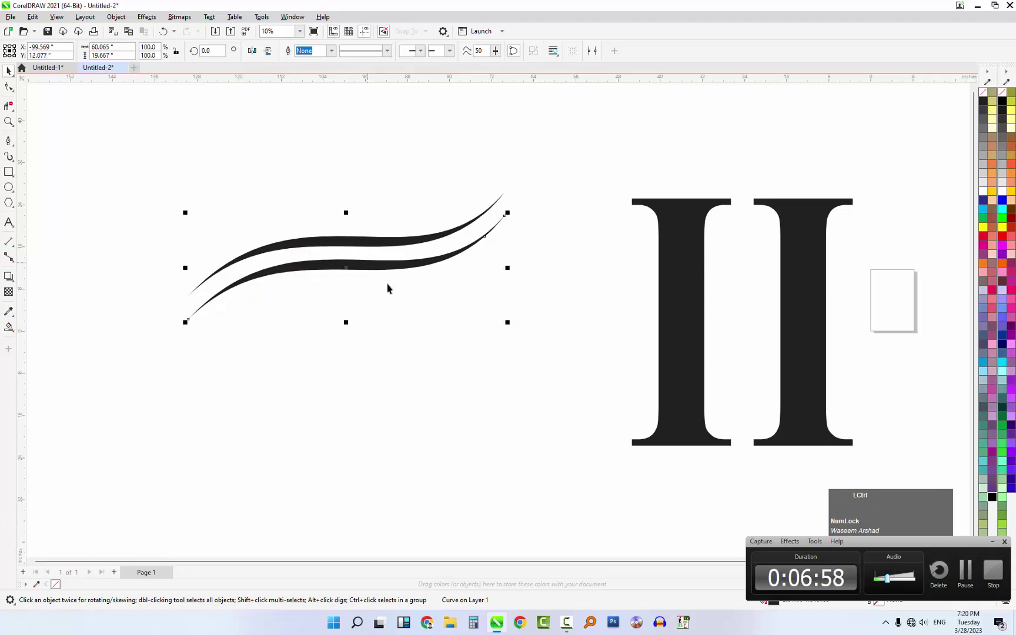
# Step: Paste a third swoosh, group all three strokes (Ctrl+G), and switch to the Ellipse tool
pyautogui.press('r')
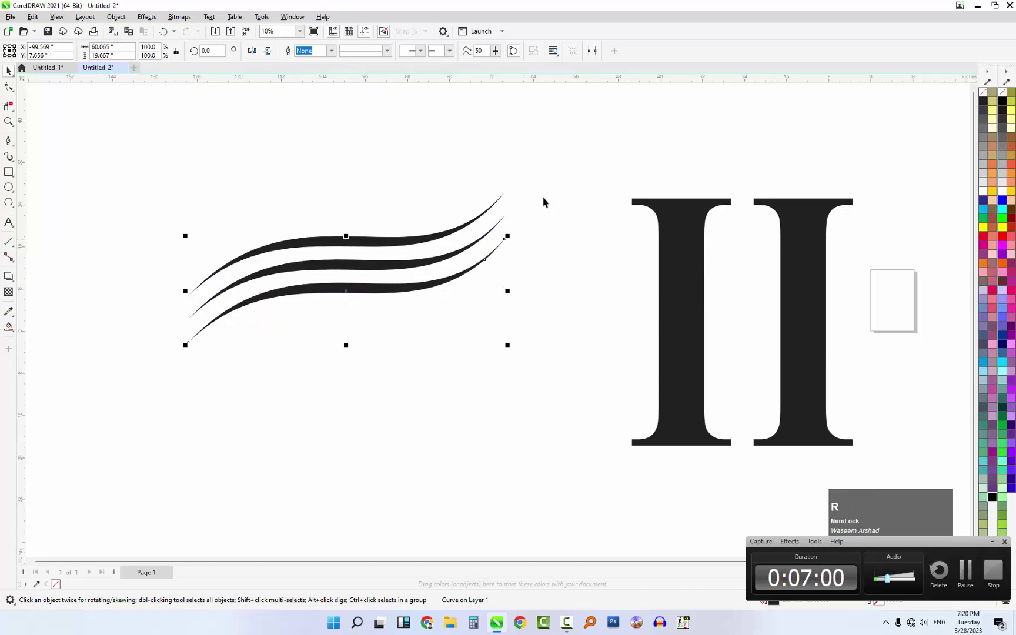
pyautogui.click(570, 154)
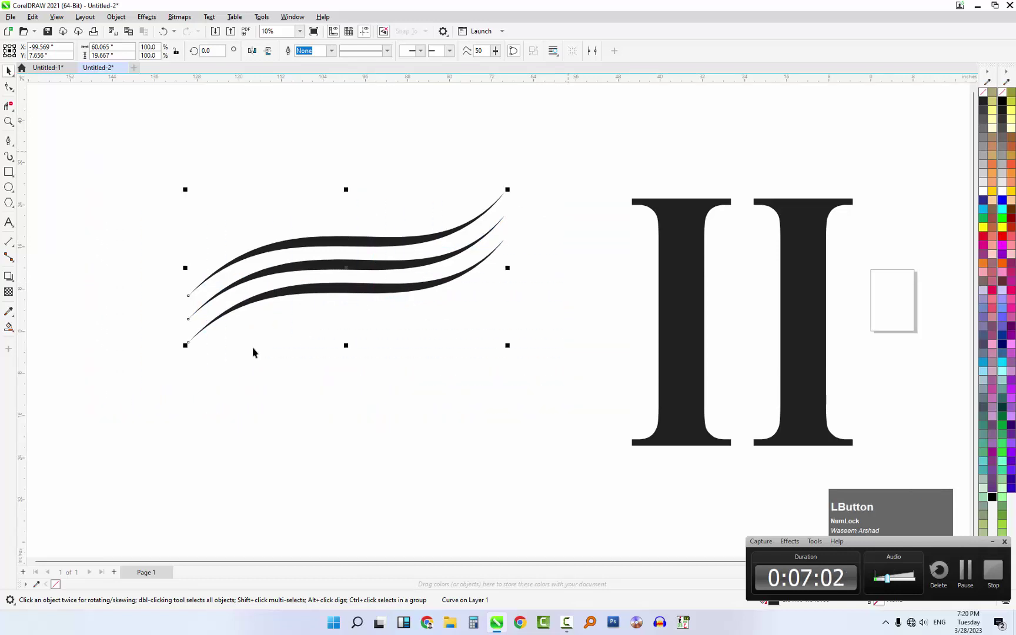
pyautogui.press('c')
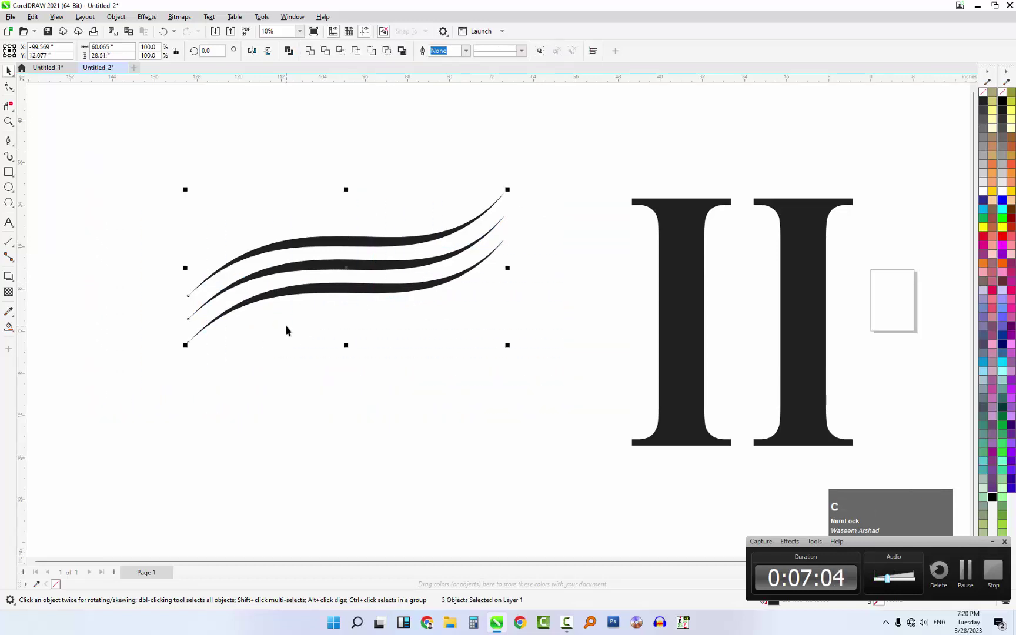
pyautogui.click(154, 169)
pyautogui.press('ctrl+g')
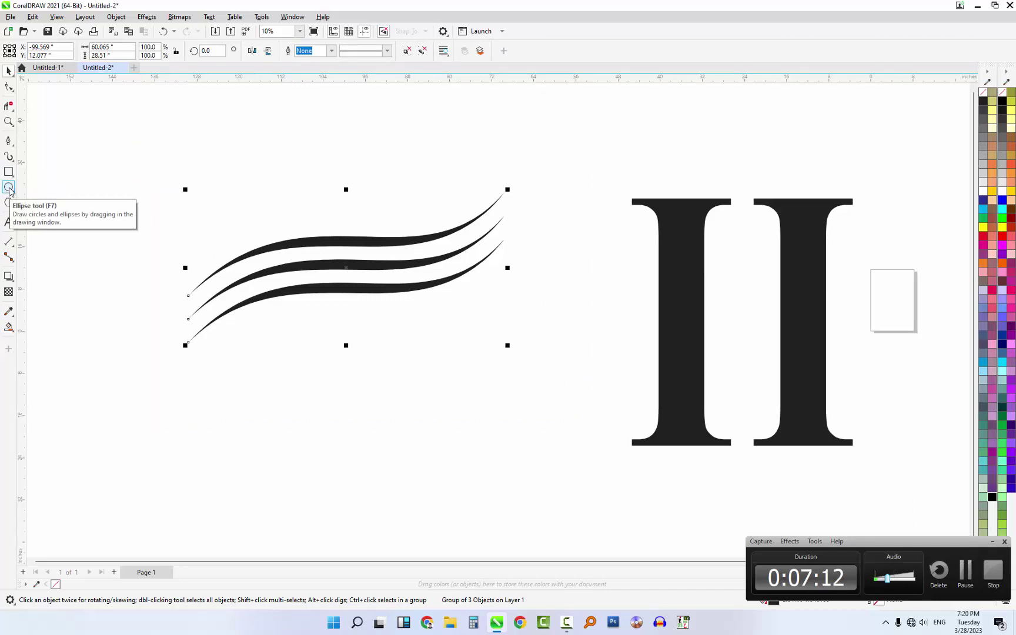
pyautogui.press('g')
pyautogui.click(14, 188)
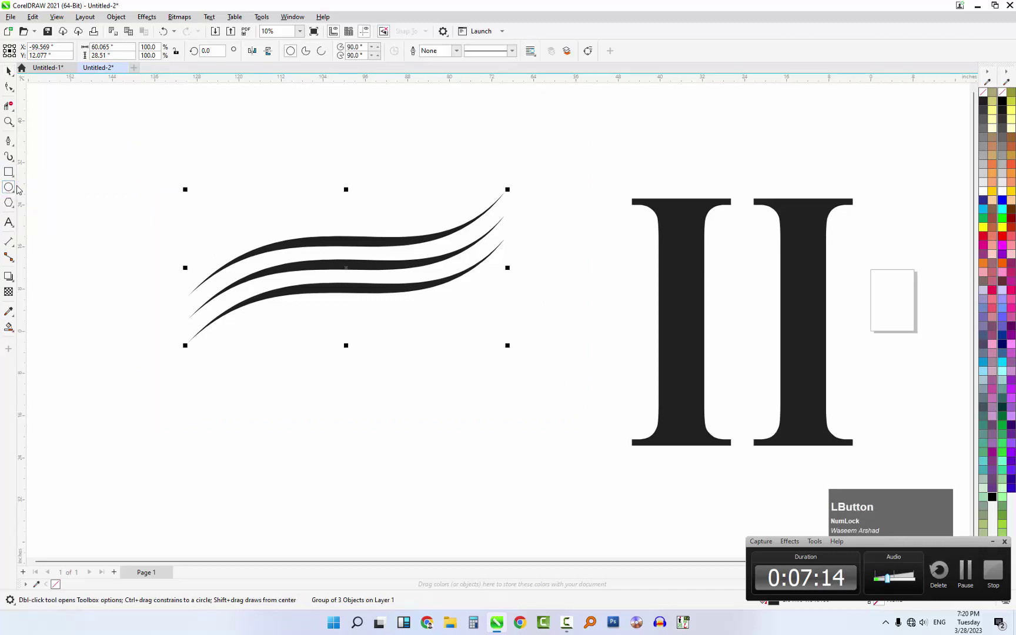
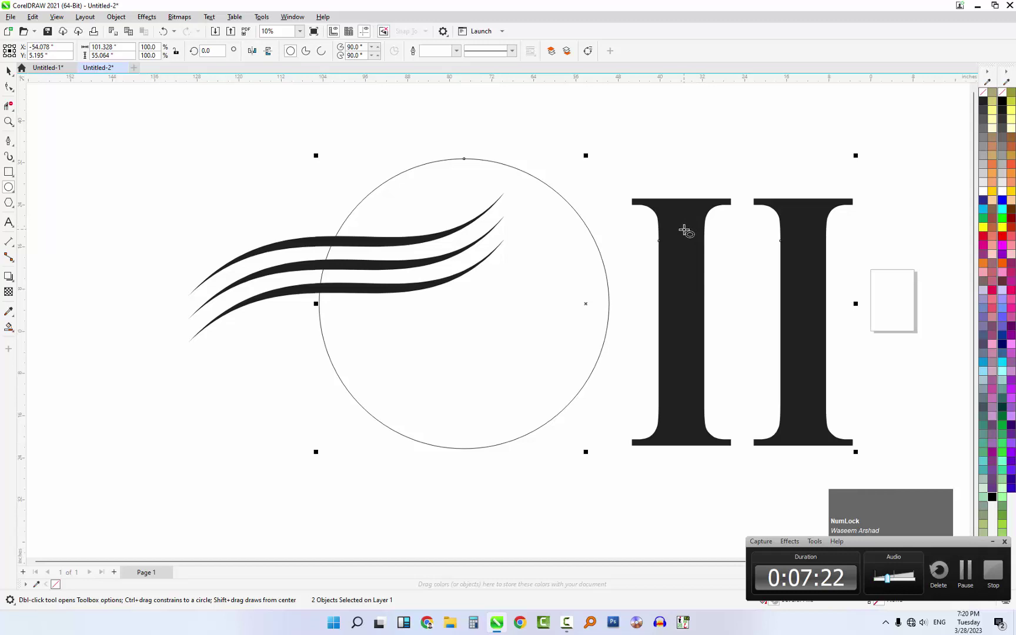
# Step: Align the circle and letter centres with C and E, then select only the circle
pyautogui.write('c')
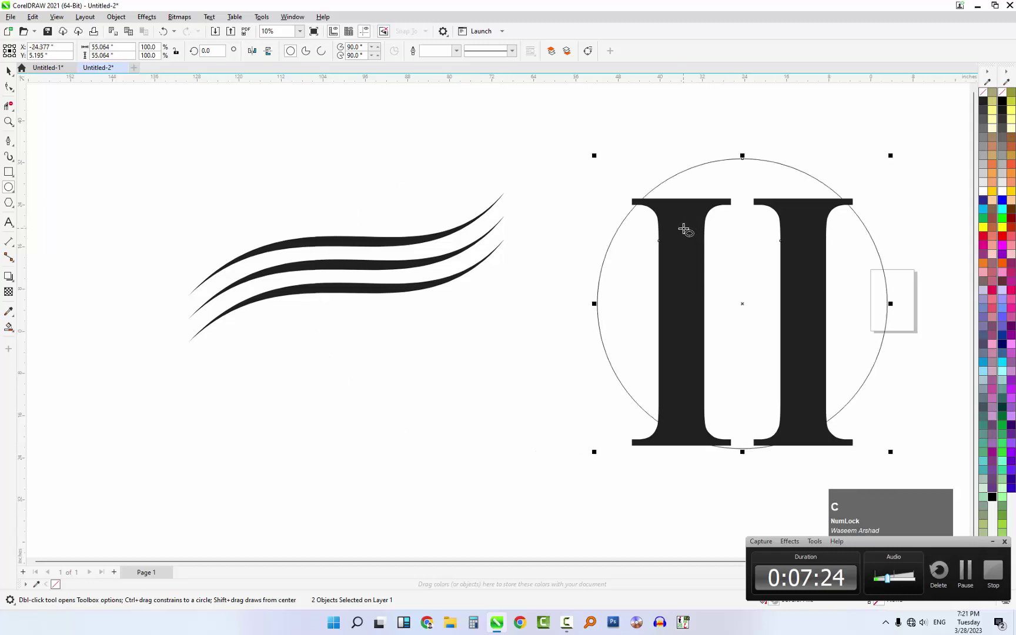
pyautogui.write('e')
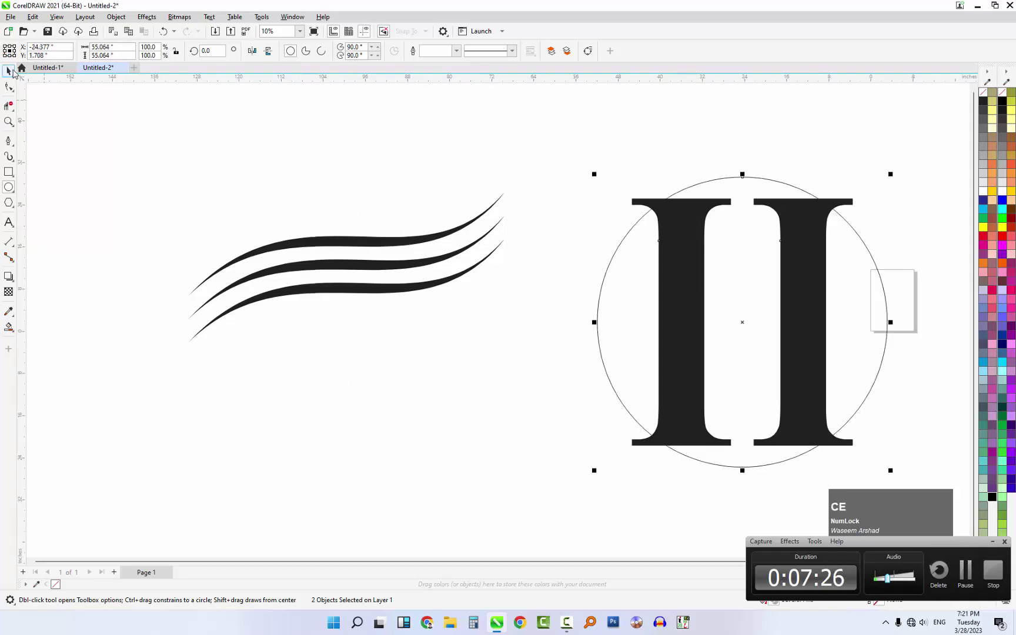
pyautogui.write('ce')
pyautogui.click(16, 72)
pyautogui.scroll(-3)
pyautogui.click(795, 201)
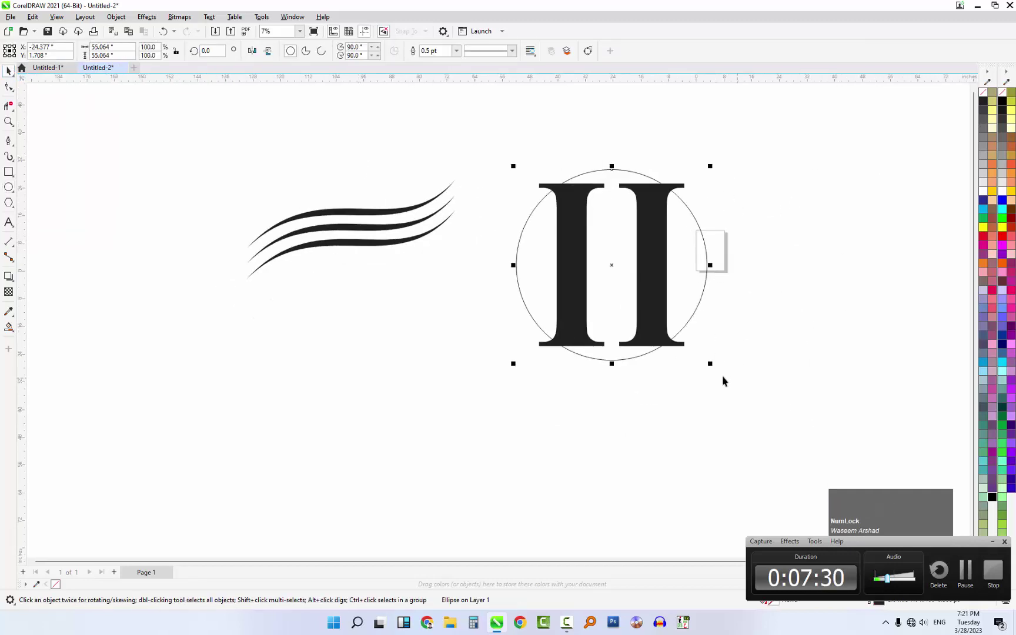
# Step: Enlarge the circle around the letter and drop a slightly larger copy as a second ring
pyautogui.click(719, 367)
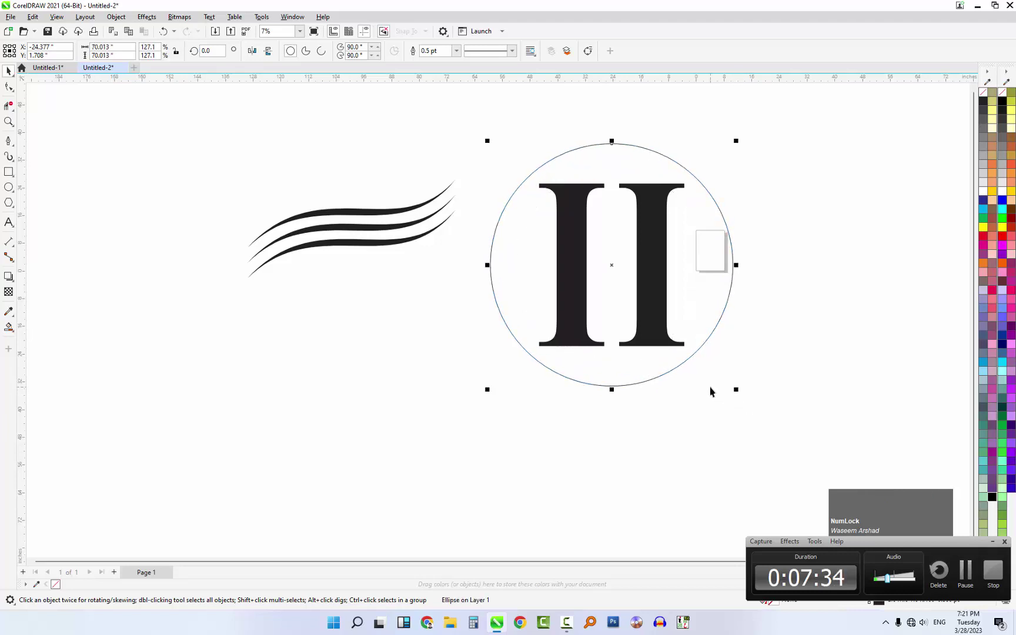
pyautogui.click(742, 390)
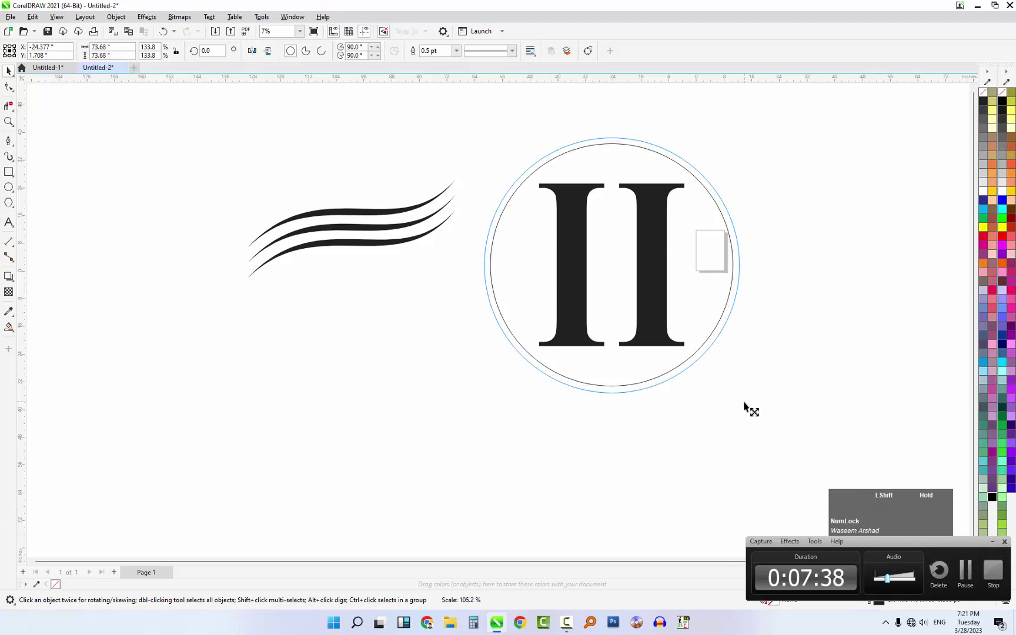
pyautogui.rightClick(747, 403)
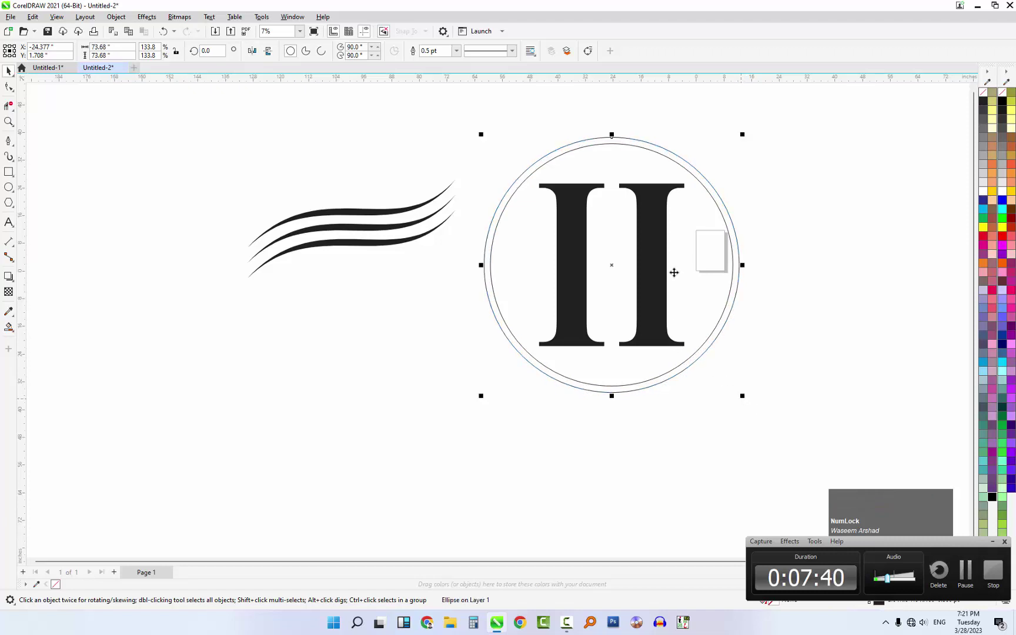
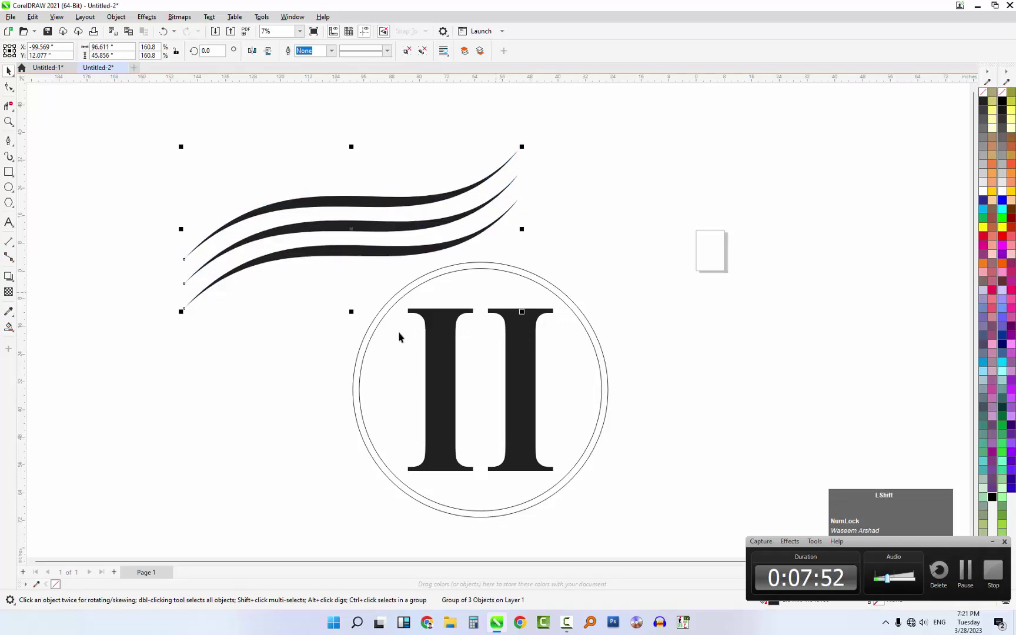
# Step: Centre the swoosh group on the letter with C and E, then select the whole monogram
pyautogui.click(387, 333)
pyautogui.write('ce')
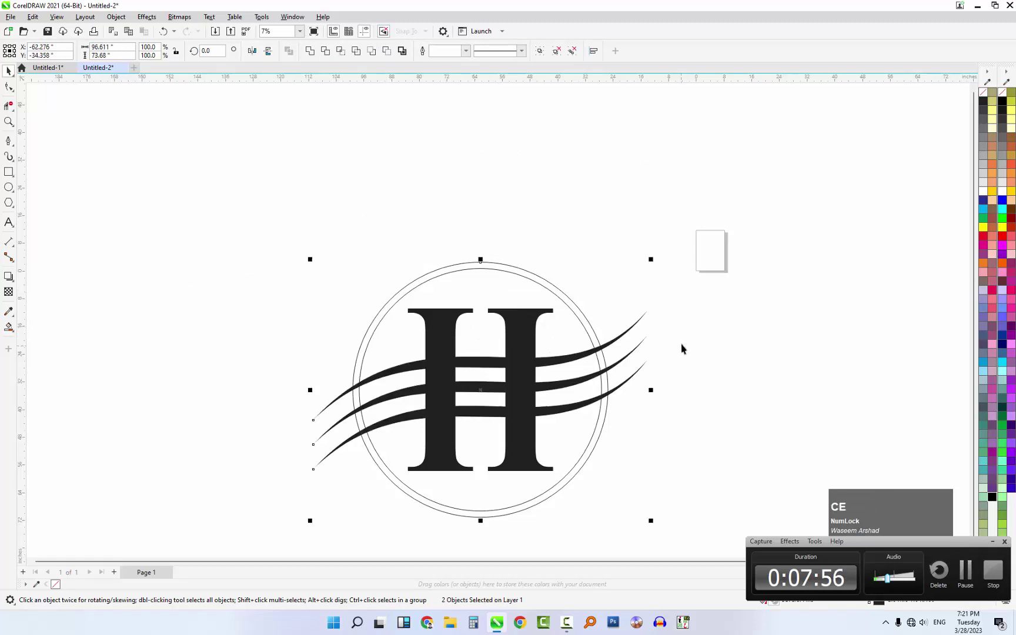
pyautogui.click(686, 340)
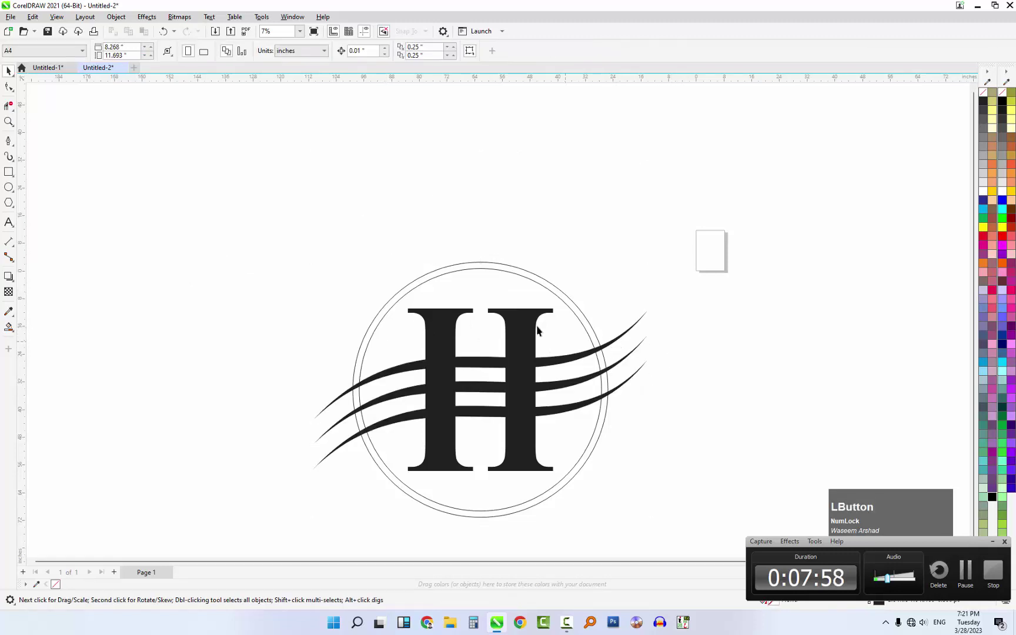
pyautogui.scroll(-3)
pyautogui.click(663, 275)
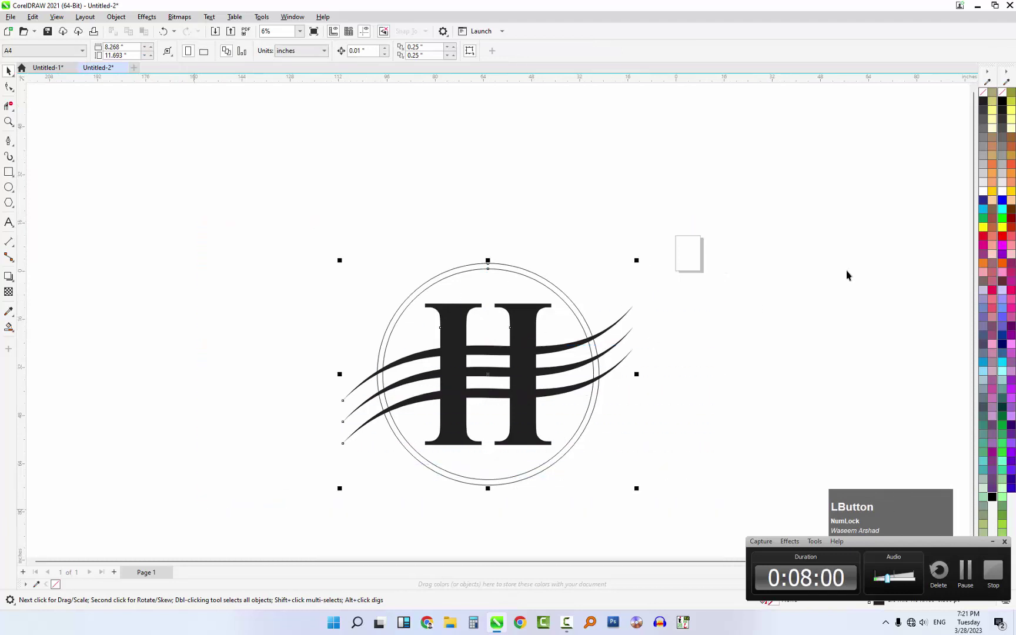
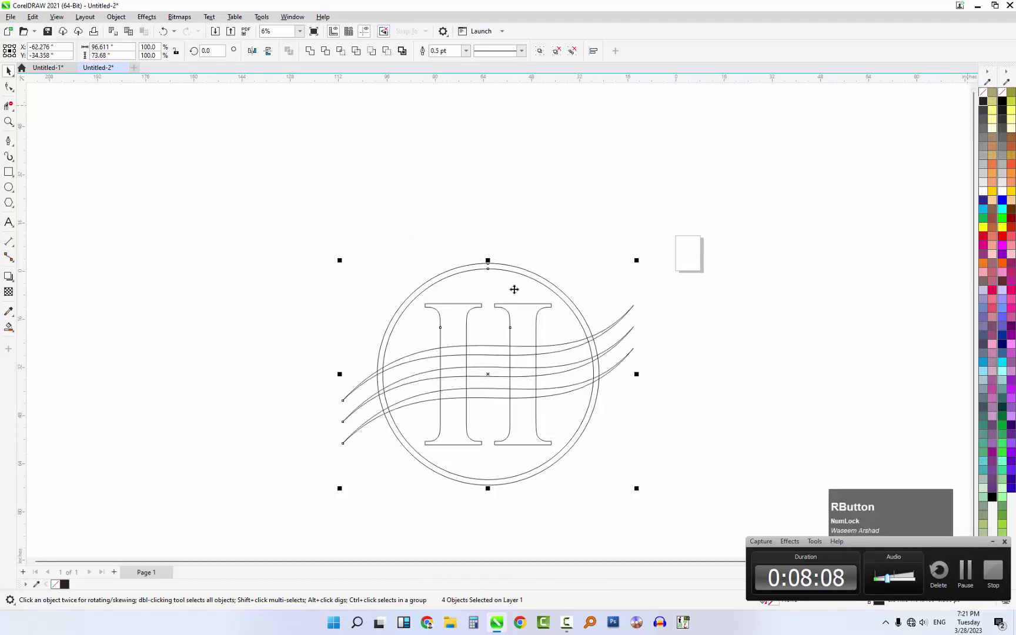
# Step: Activate the Virtual Segment Delete tool from the Crop flyout
pyautogui.scroll(-3)
pyautogui.scroll(3)
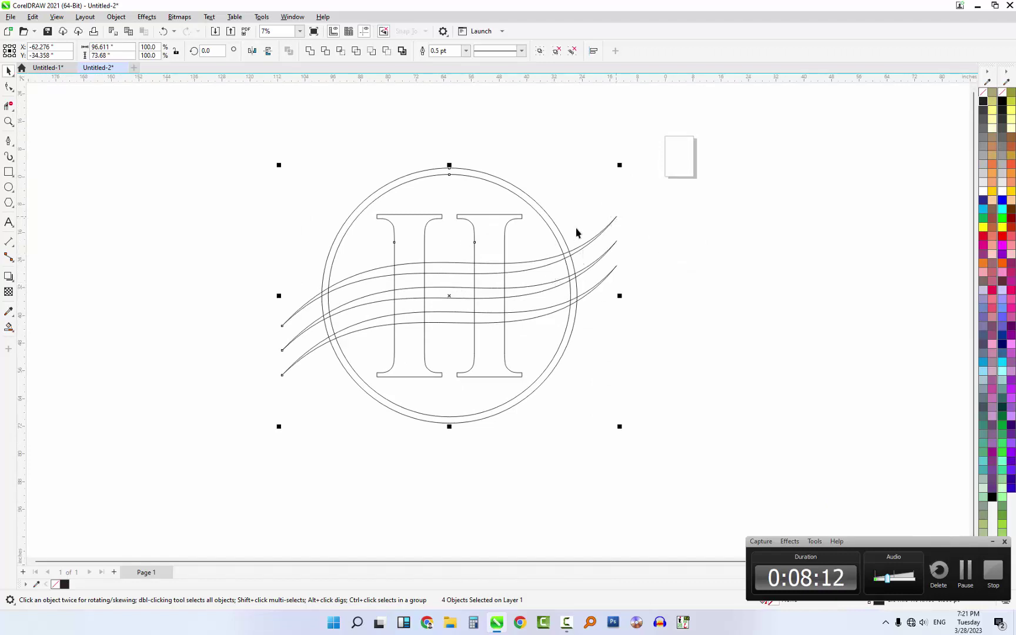
pyautogui.scroll(3)
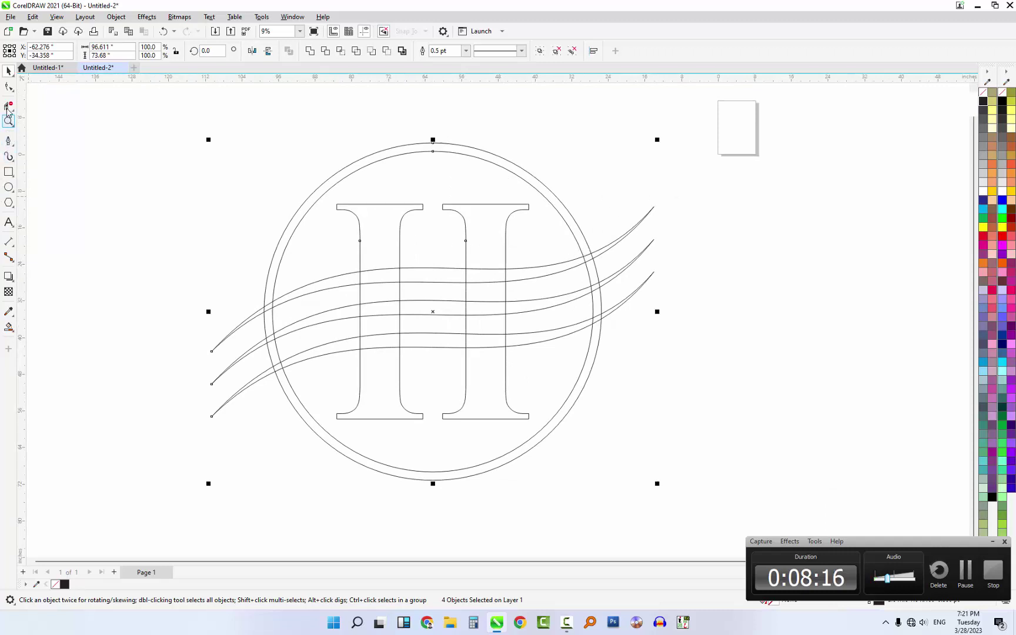
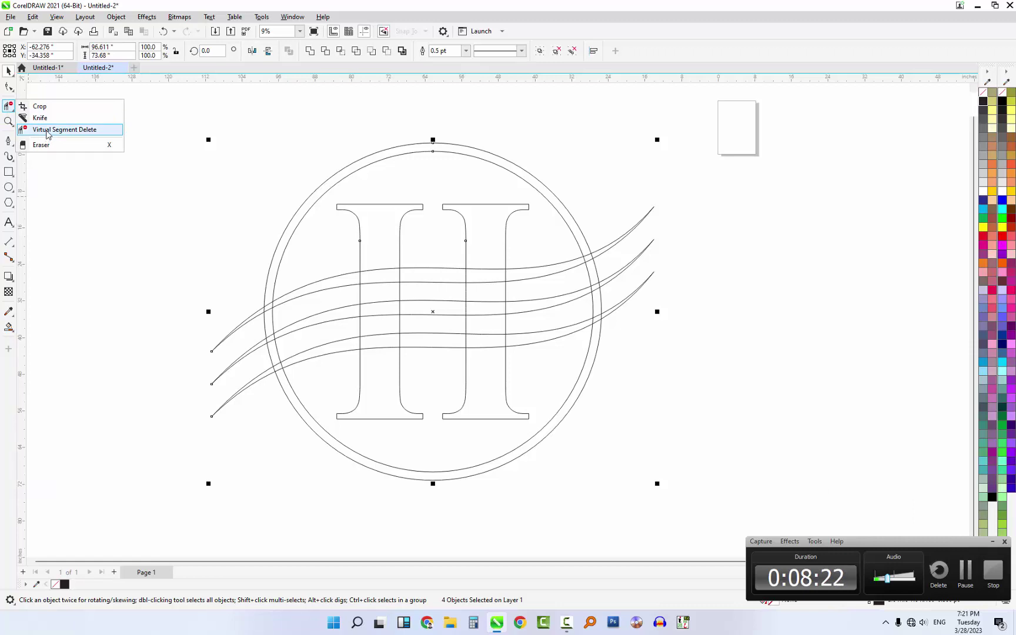
pyautogui.click(52, 131)
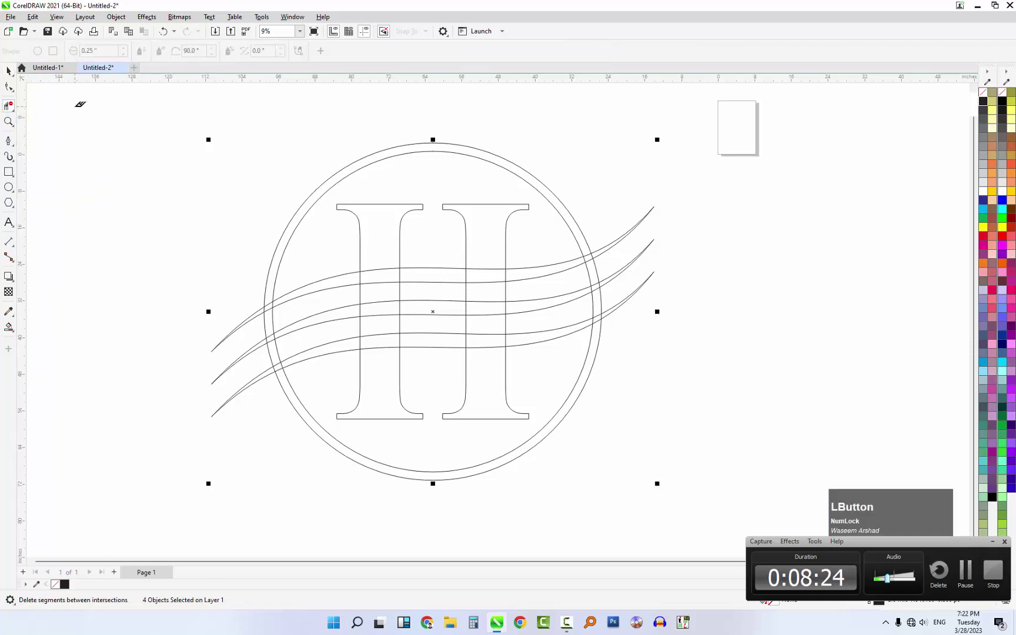
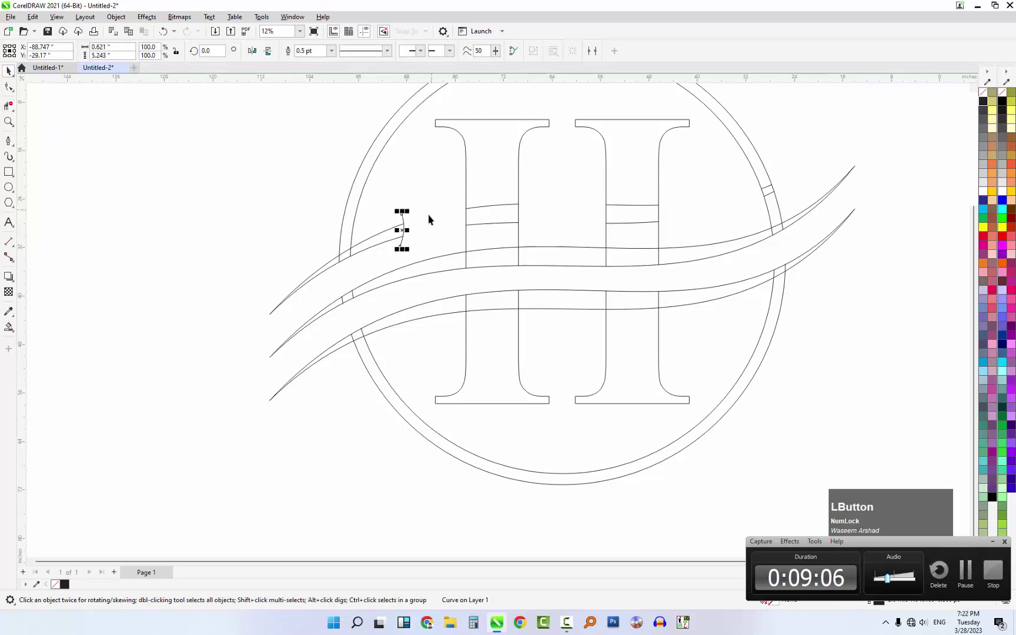
# Step: Delete the stray leftover segment and send the trimmed logo curves to the back
pyautogui.press('Delete')
pyautogui.click(405, 188)
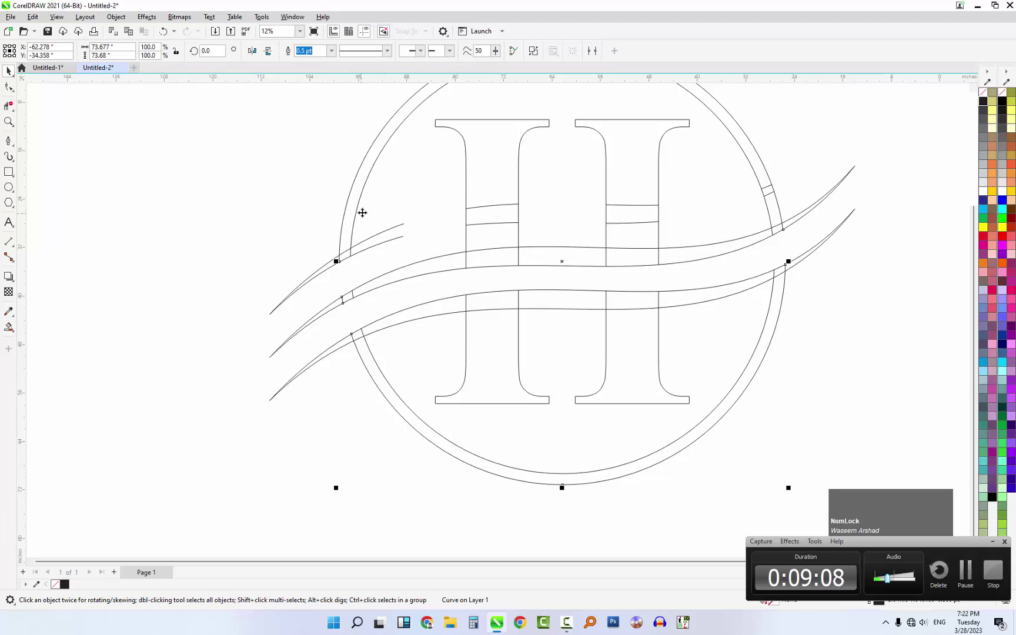
pyautogui.press('shift+Page_Down')
pyautogui.click(375, 207)
pyautogui.press('shift+Page_Down')
pyautogui.scroll(-3)
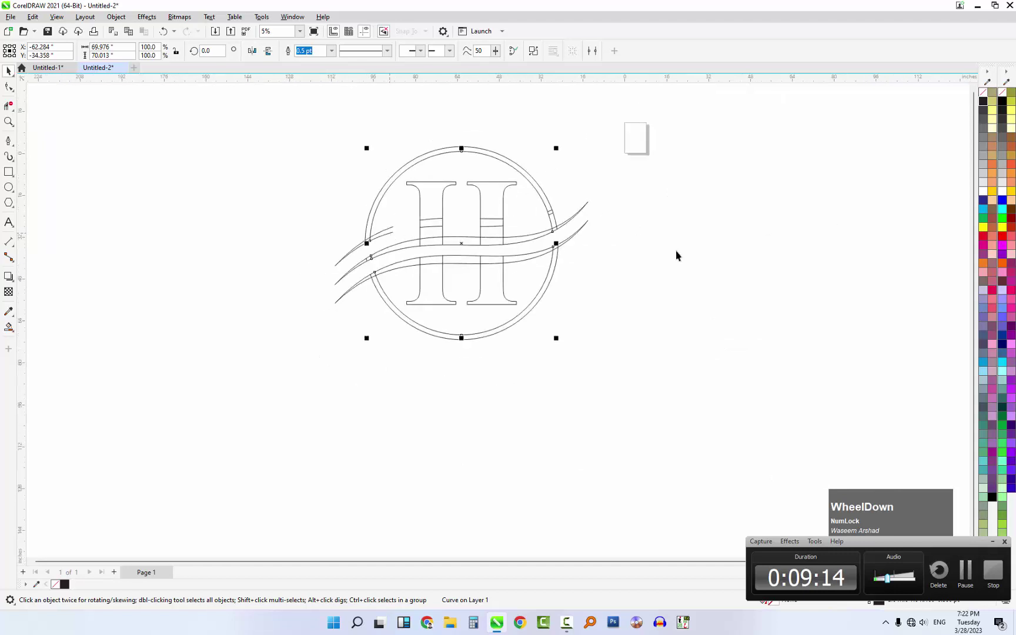
# Step: Select all four logo pieces, try a black fill, undo it, and group them with Ctrl+G
pyautogui.click(660, 265)
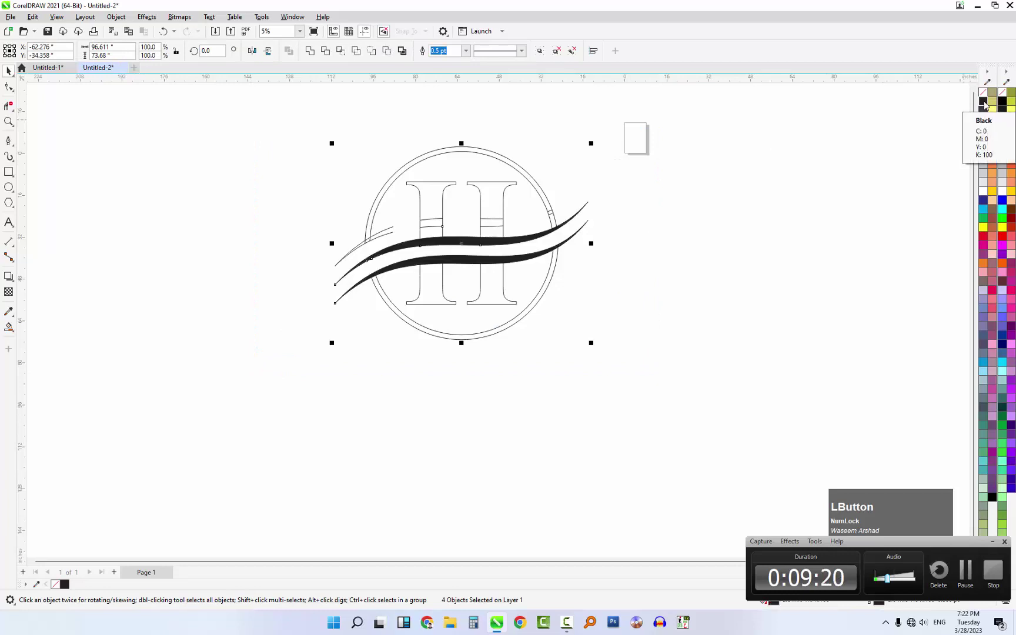
pyautogui.click(575, 241)
pyautogui.press('z')
pyautogui.click(588, 155)
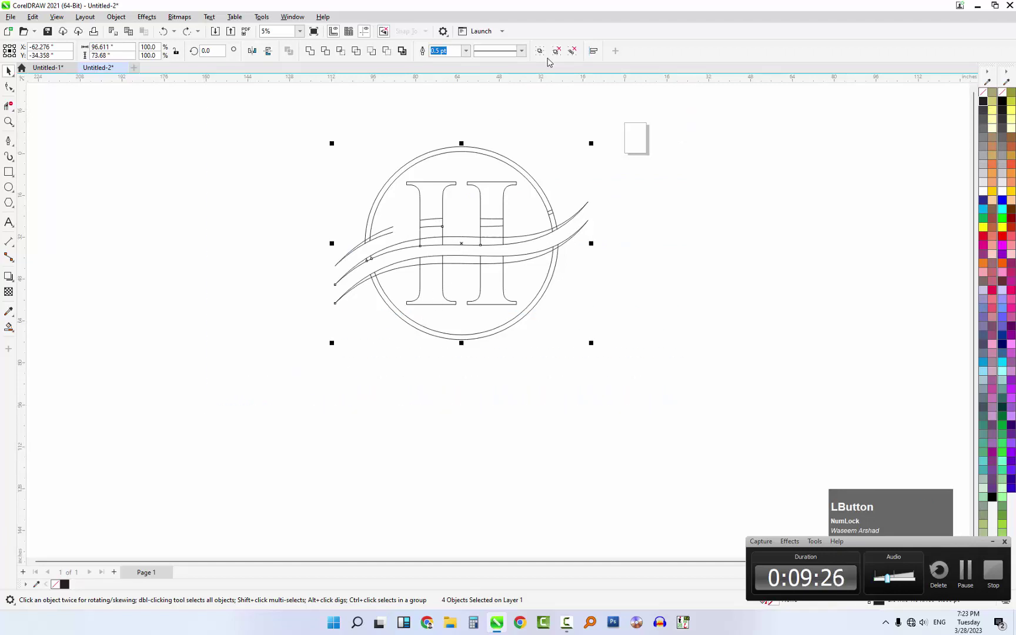
pyautogui.scroll(3)
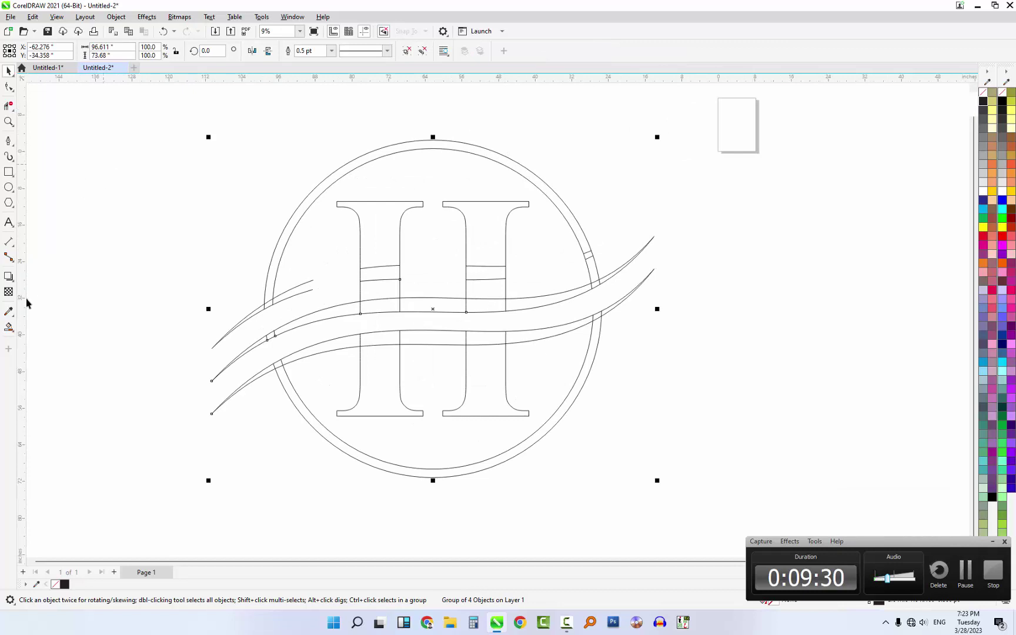
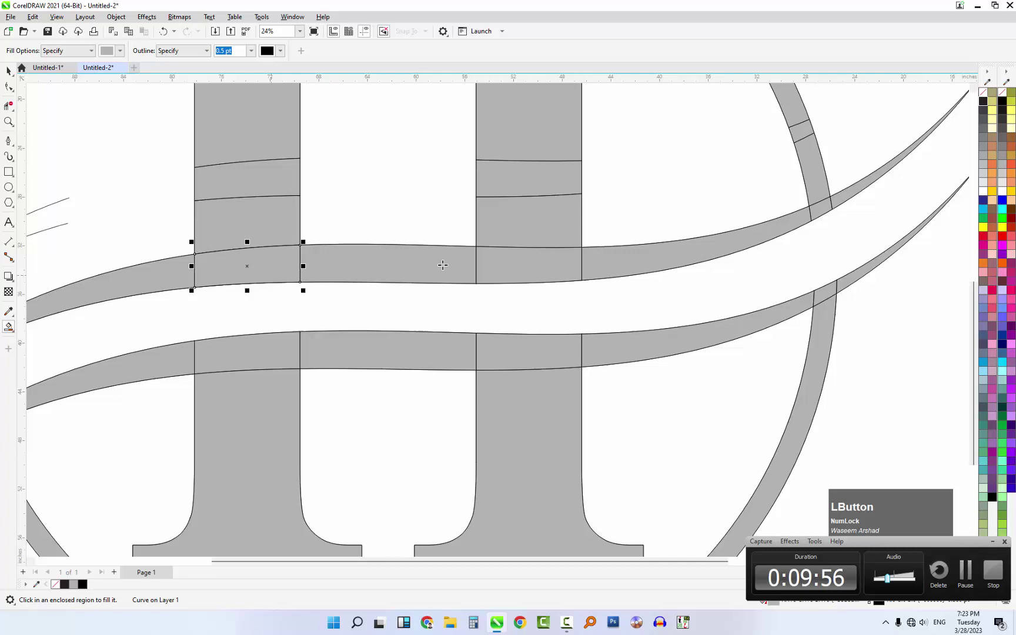
# Step: Scroll the view while Smart Fill covers the enclosed regions of the H, ring and swooshes in grey
pyautogui.scroll(-3)
pyautogui.scroll(3)
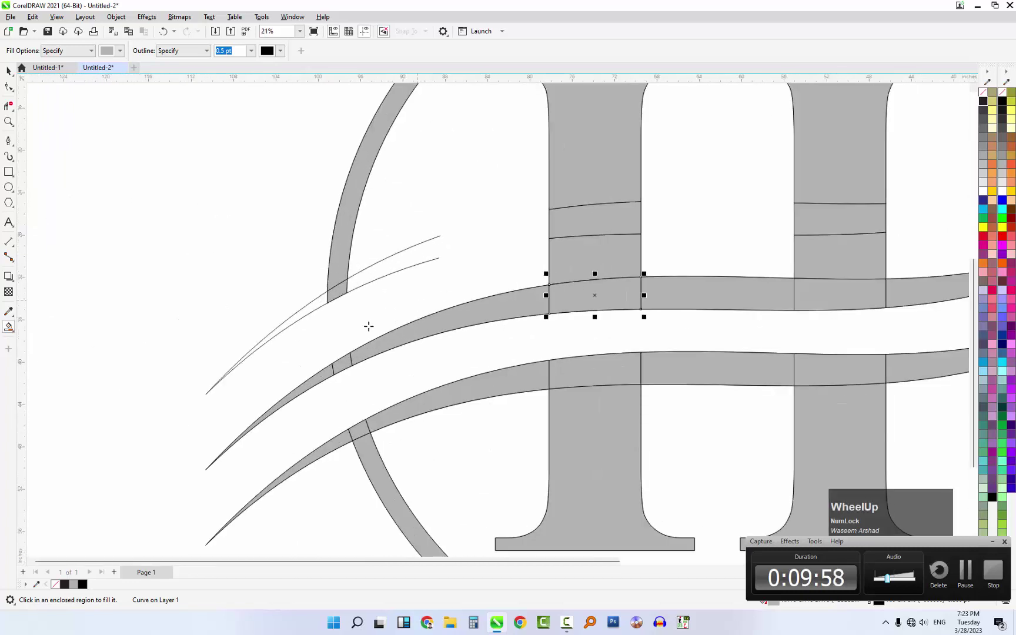
pyautogui.scroll(-3)
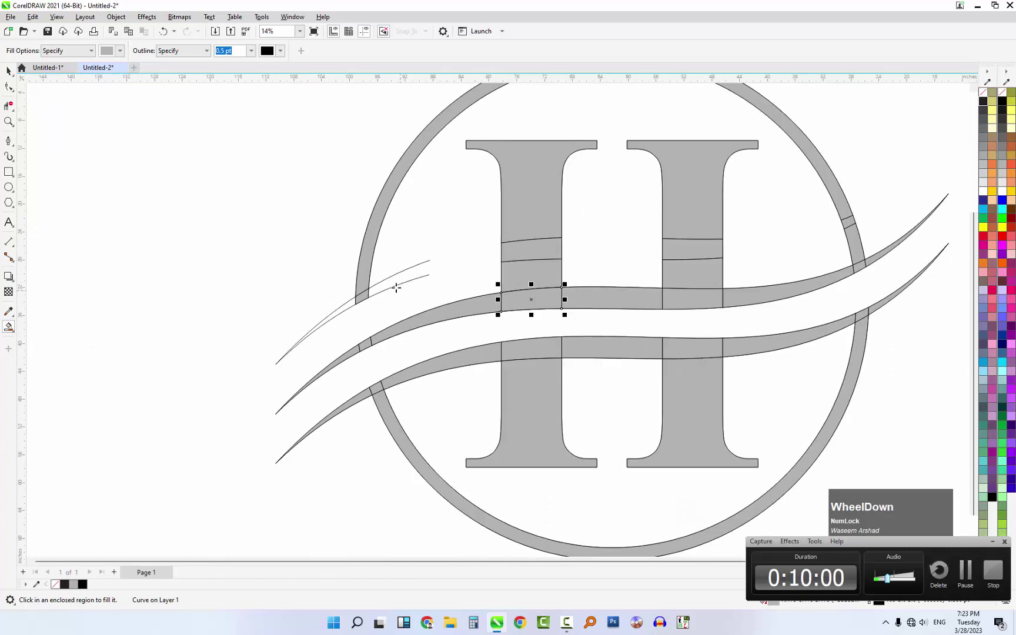
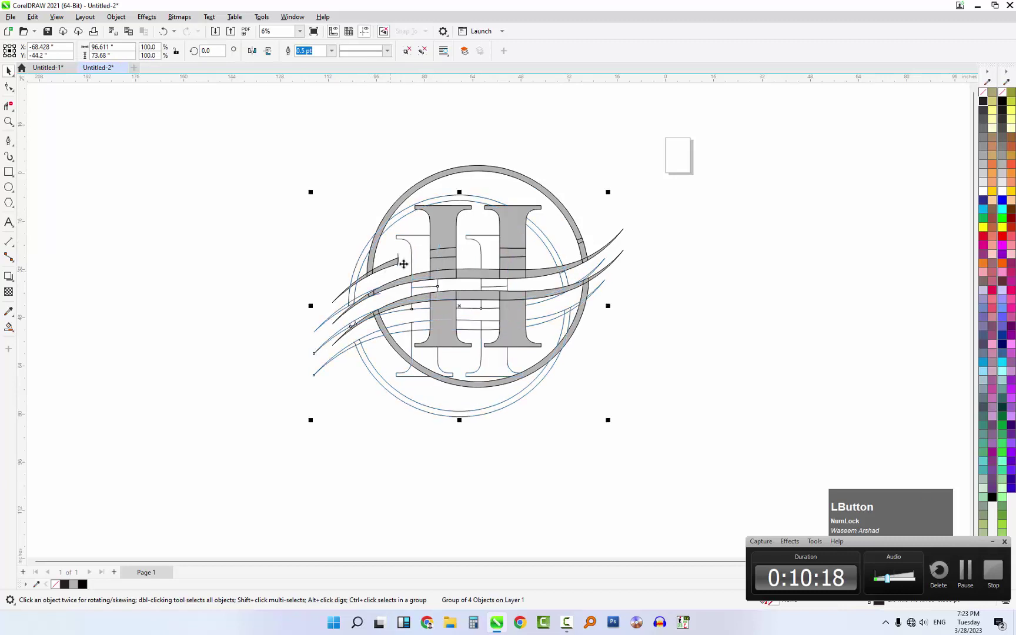
# Step: Delete the original outline group so only the grey Smart Fill shapes of the monogram remain
pyautogui.press('z')
pyautogui.click(402, 254)
pyautogui.press('Delete')
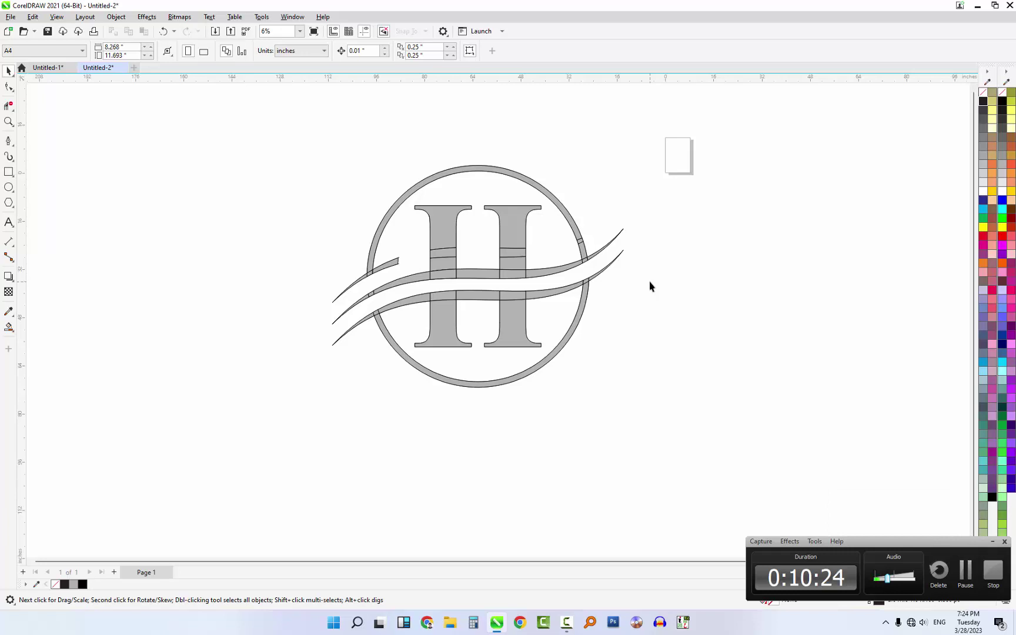
pyautogui.click(519, 218)
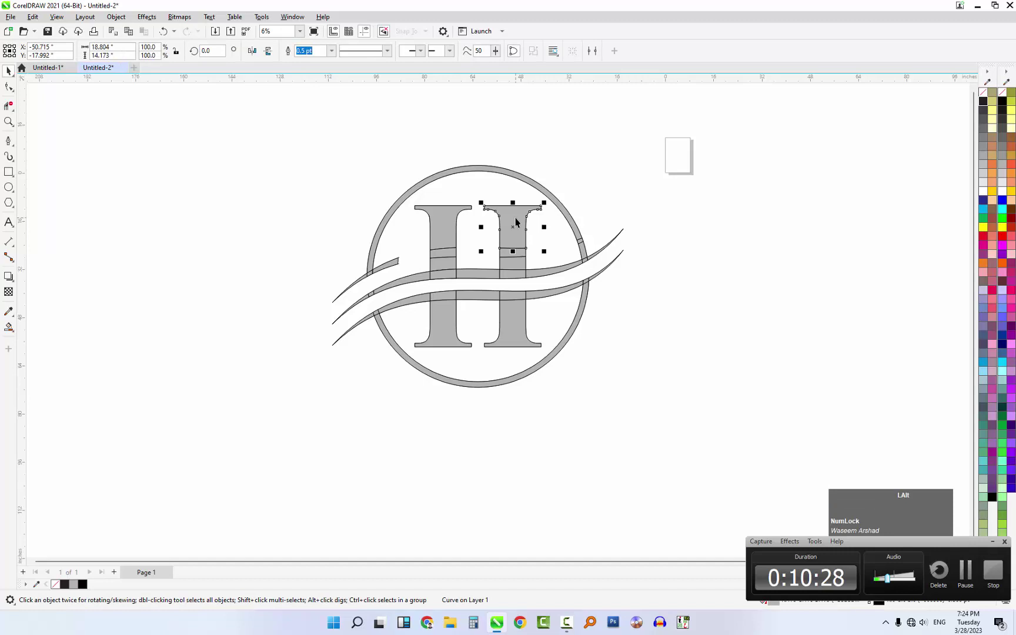
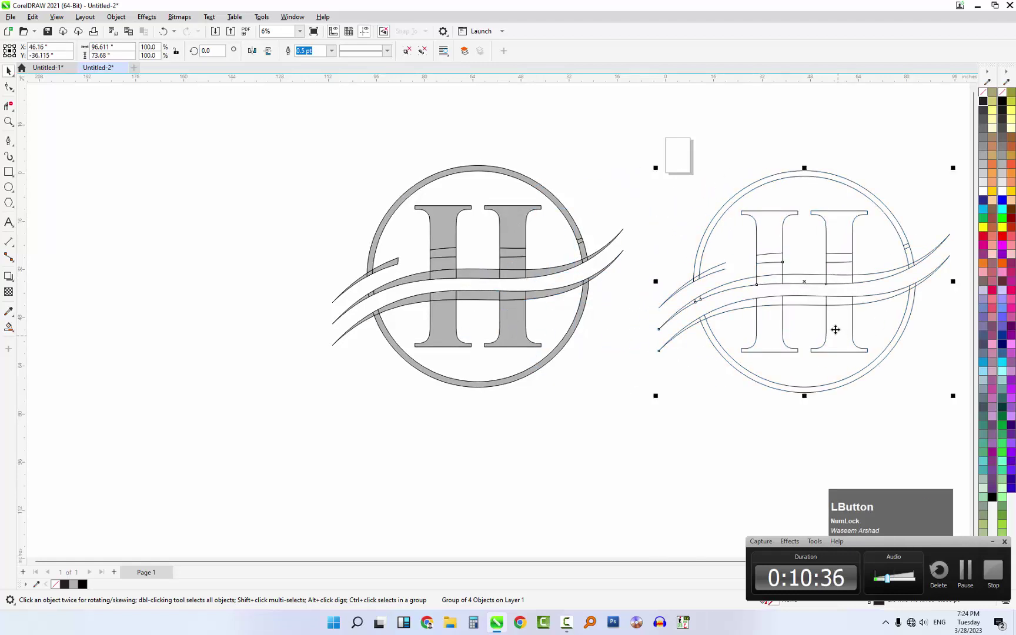
pyautogui.press('Delete')
pyautogui.click(630, 165)
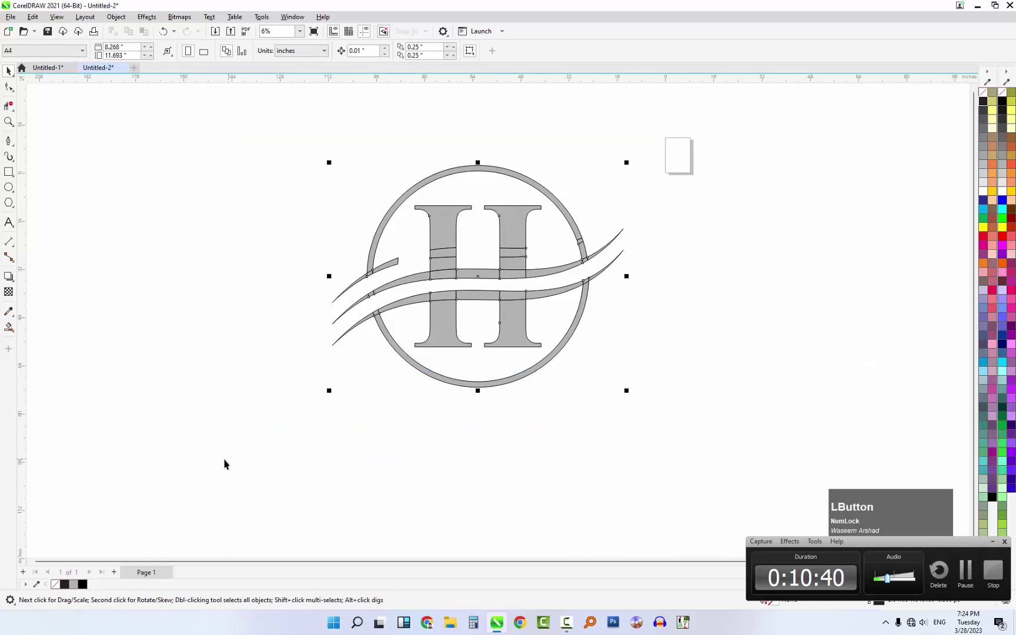
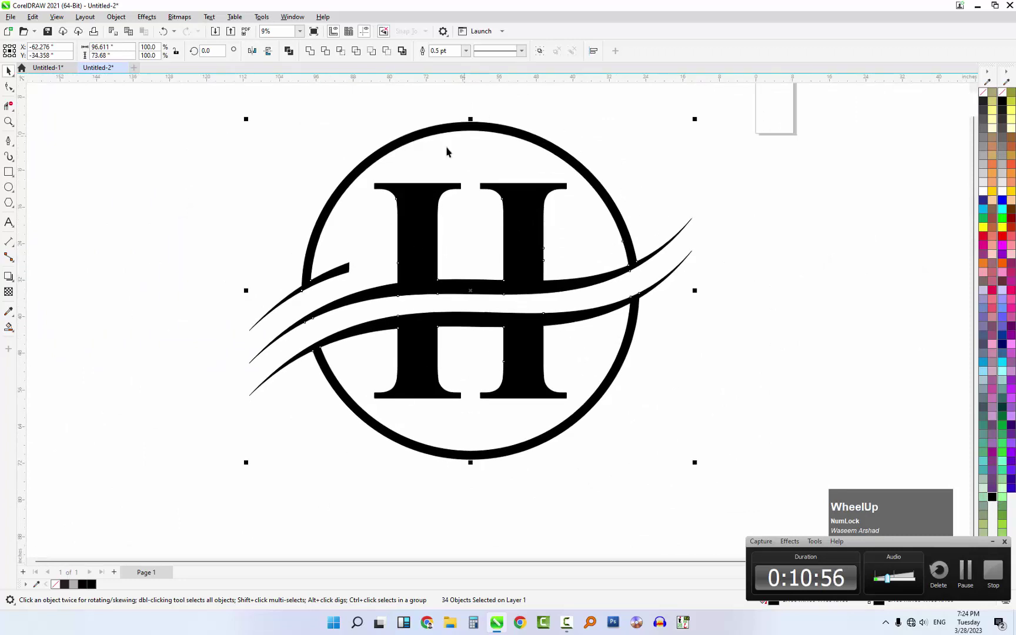
# Step: Deselect the now solid black monogram and show the finished logo in full-screen preview with F9
pyautogui.scroll(3)
pyautogui.click(351, 104)
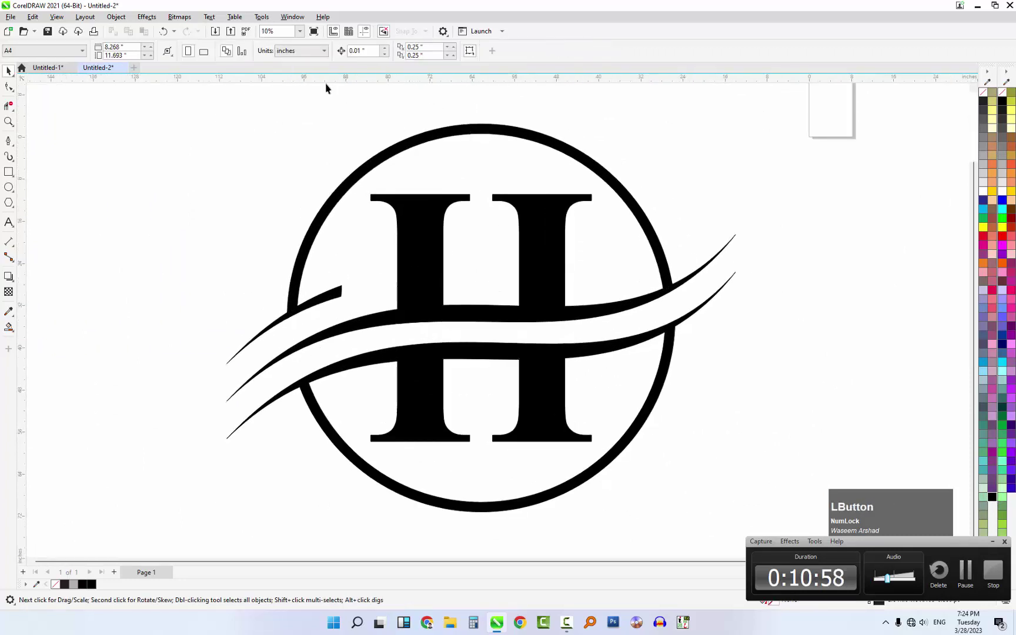
pyautogui.click(316, 33)
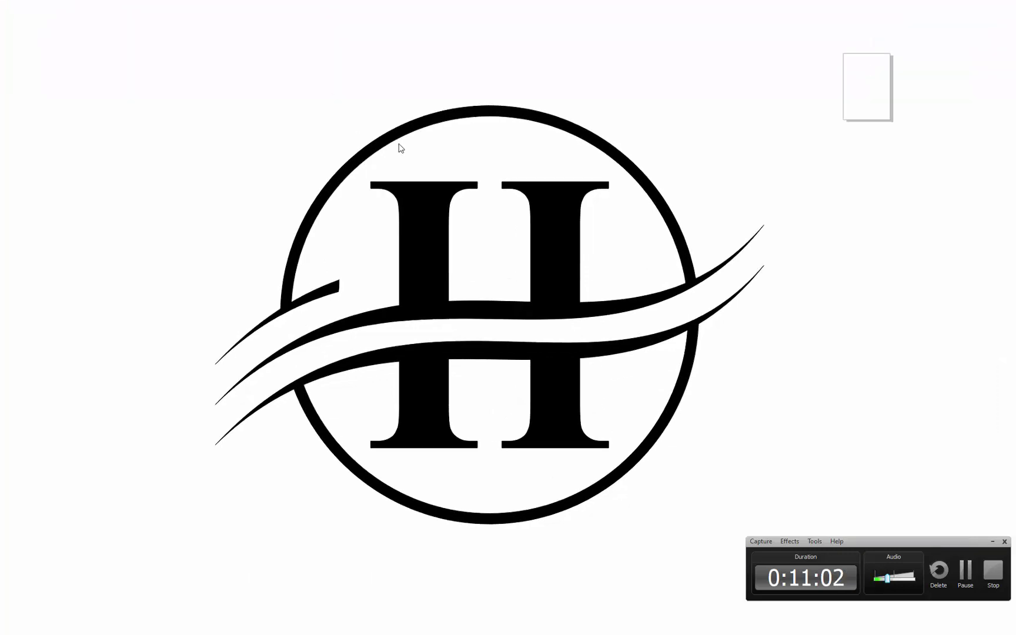